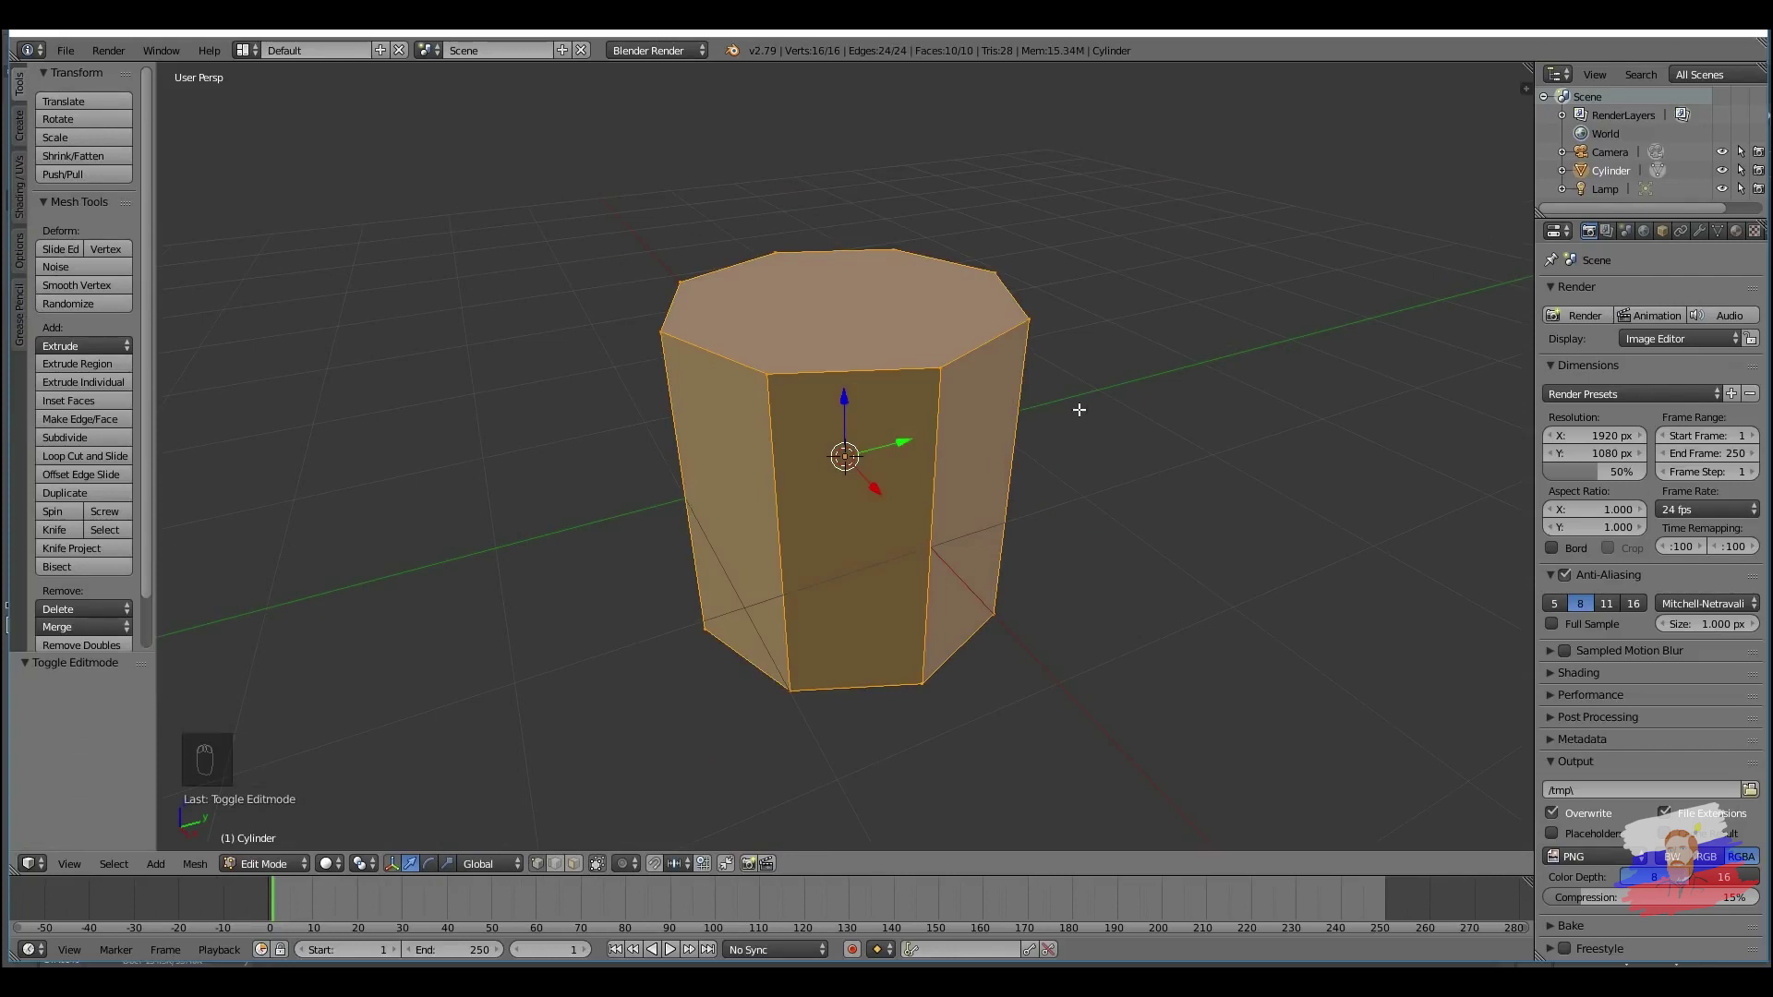
Step: Add horizontal loop cuts around the cylinder to mark thin strips for the hoop bands
key("ctrl+r")
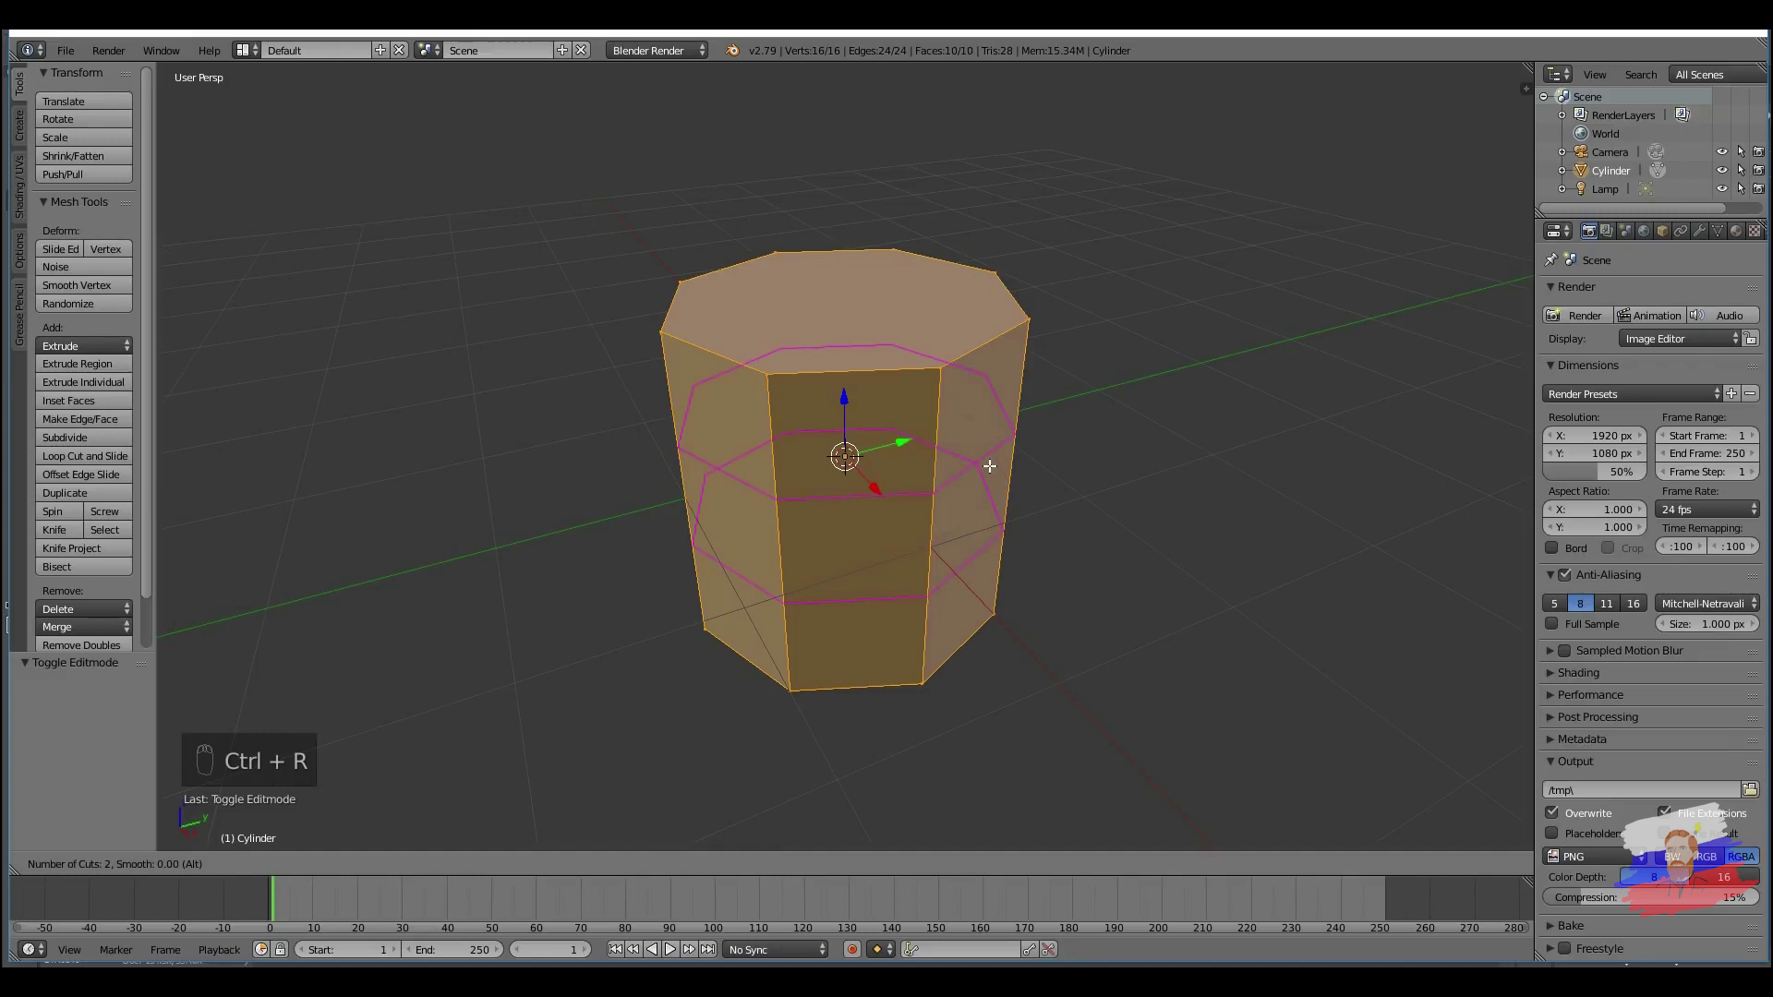
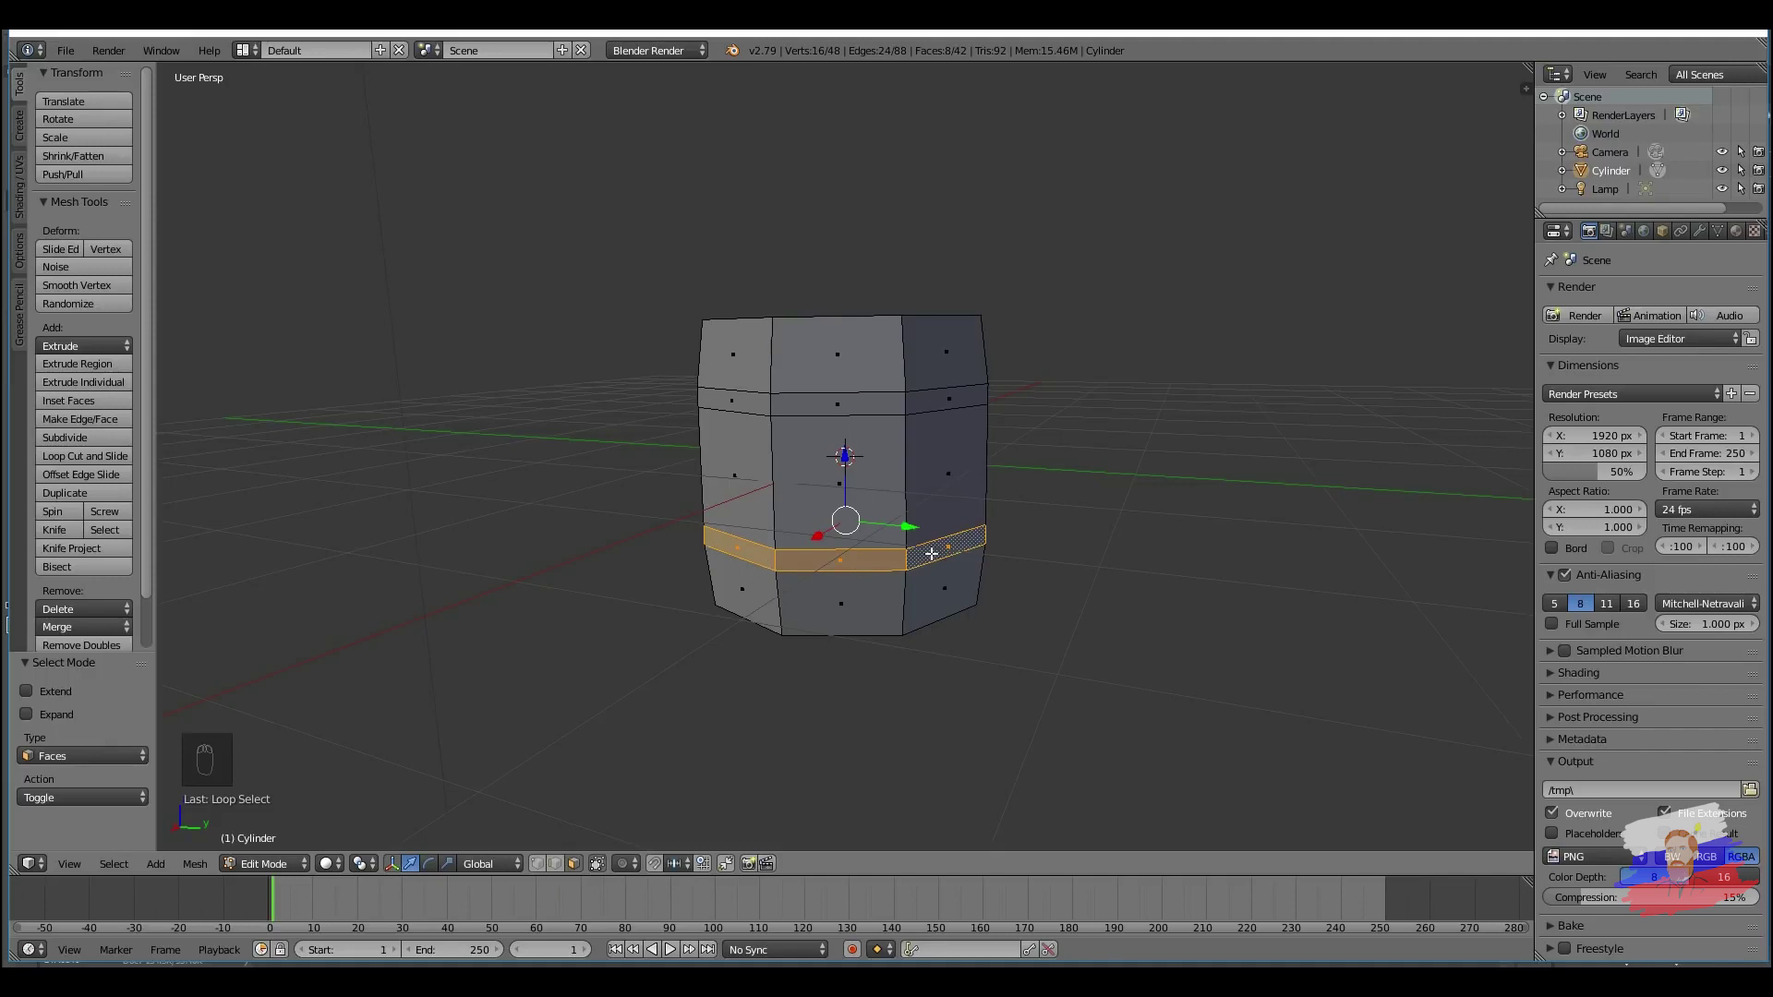
Step: Extrude the lower and upper face strips and scale them outward into two raised hoops
key("e")
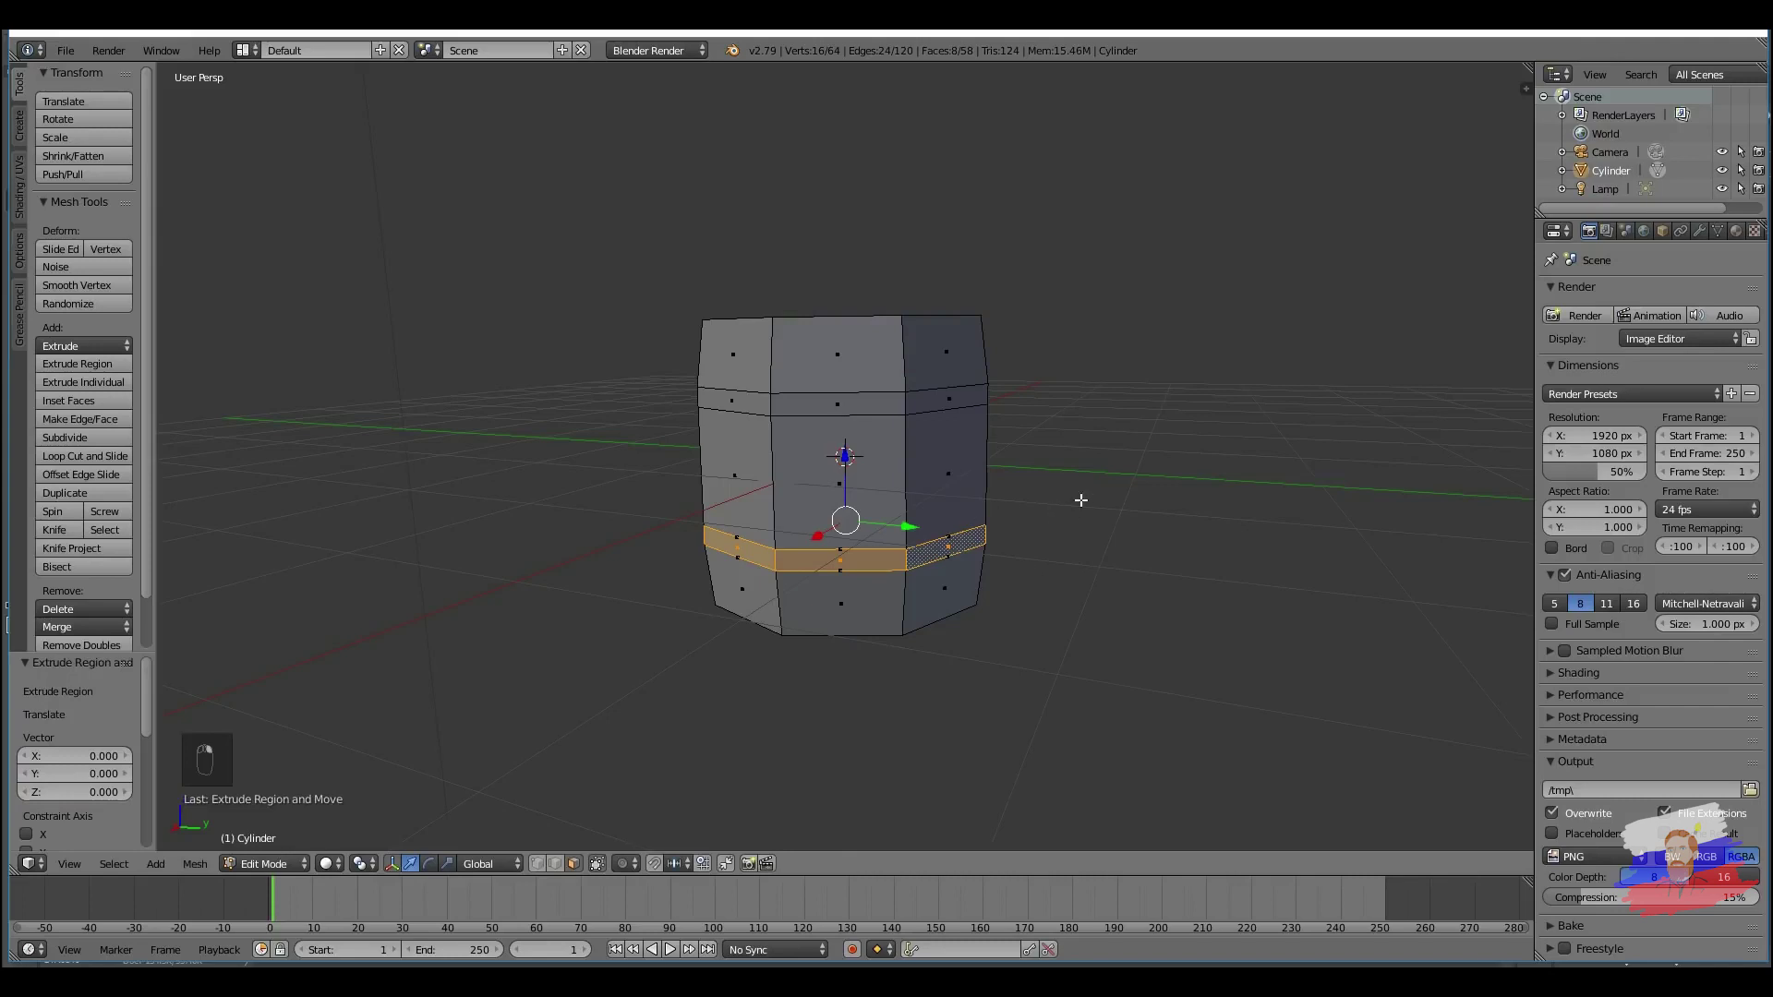
key("s")
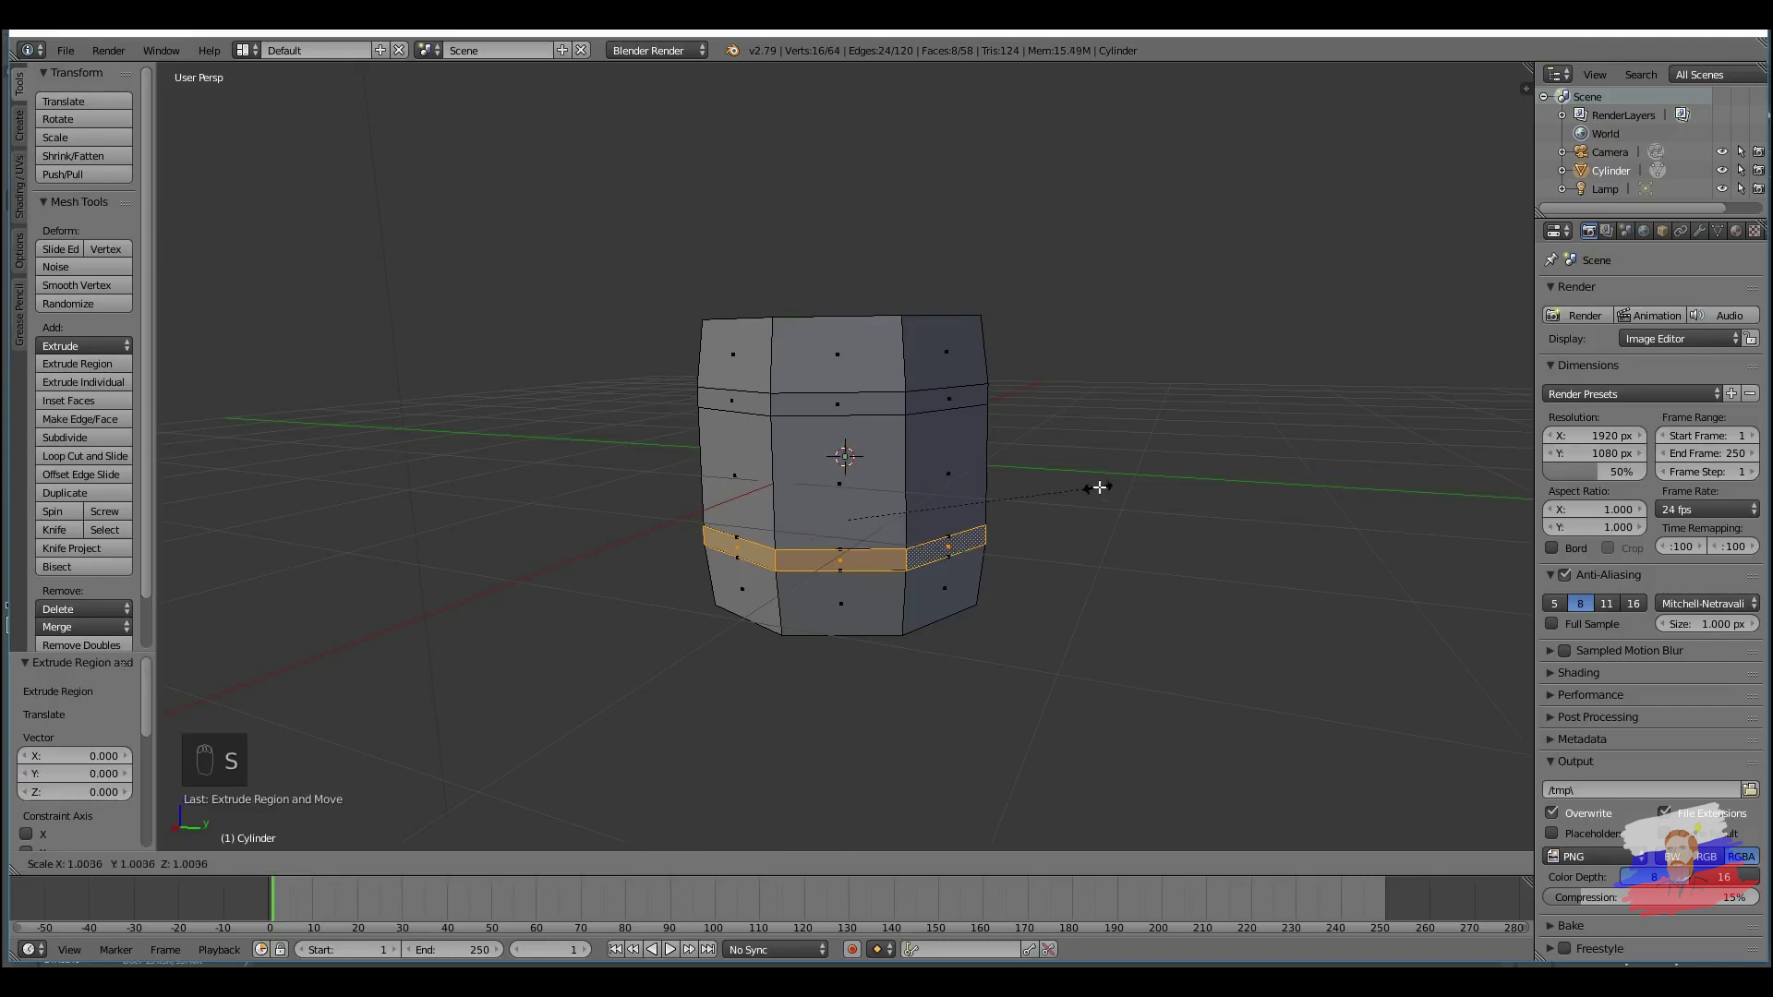
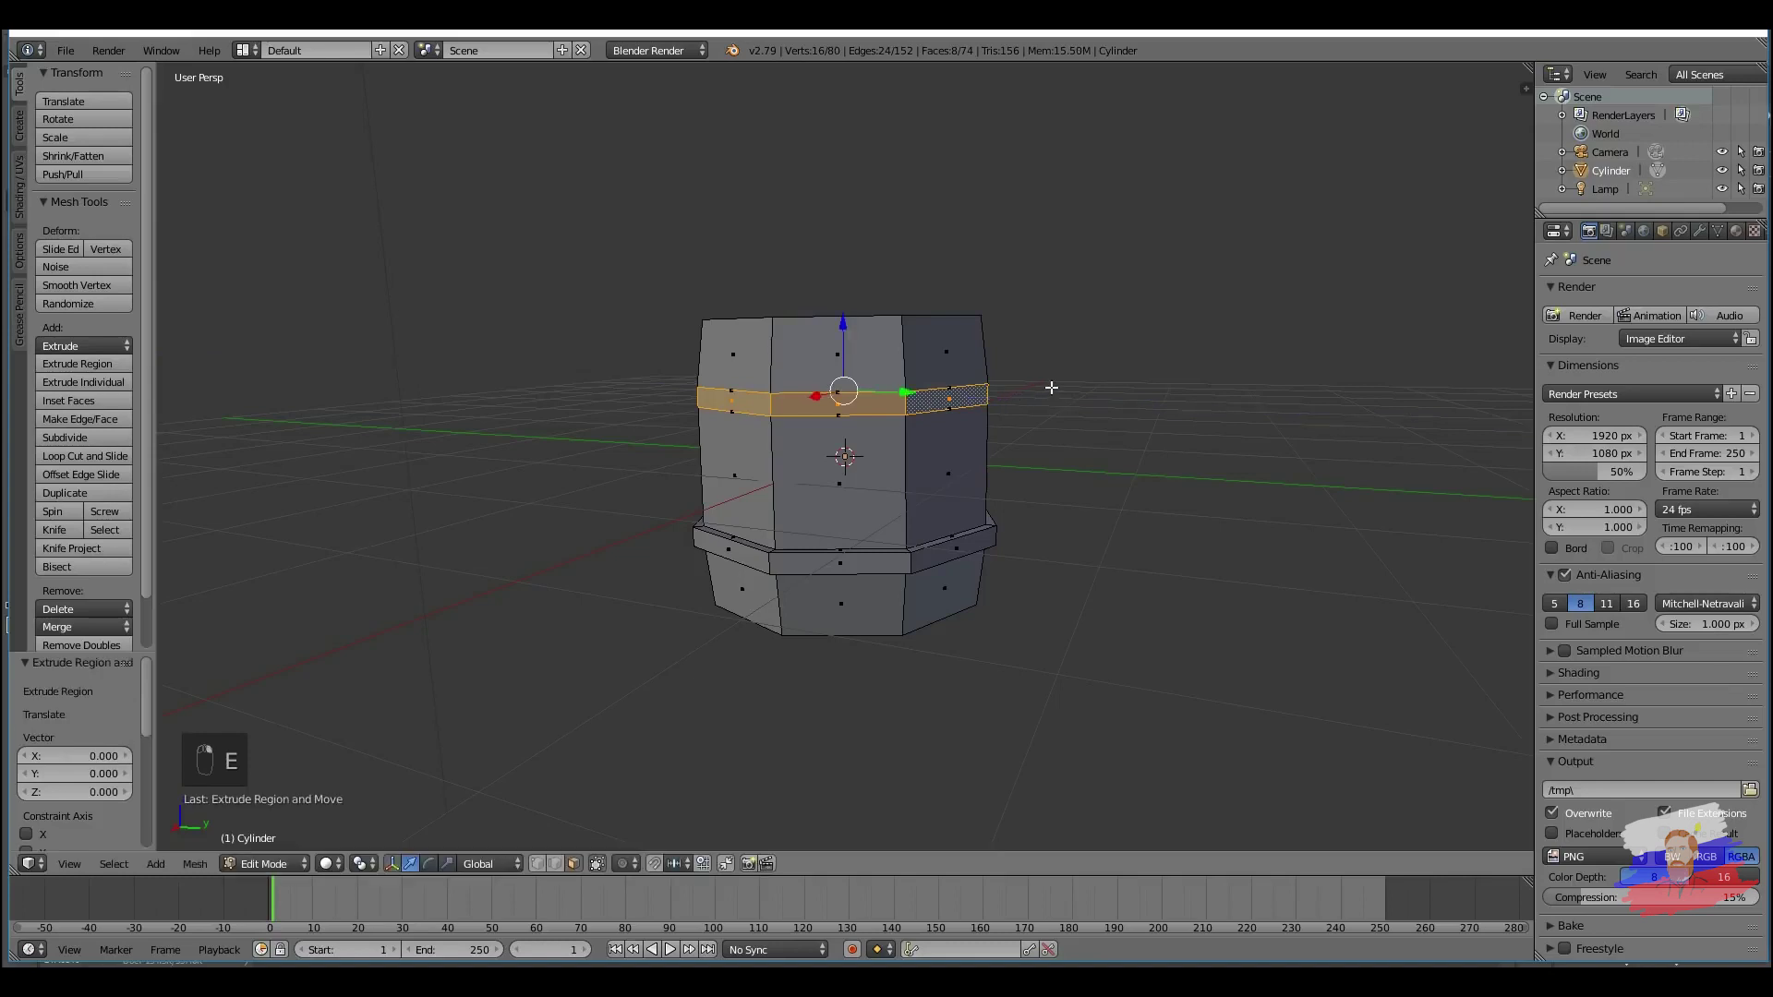
key("s")
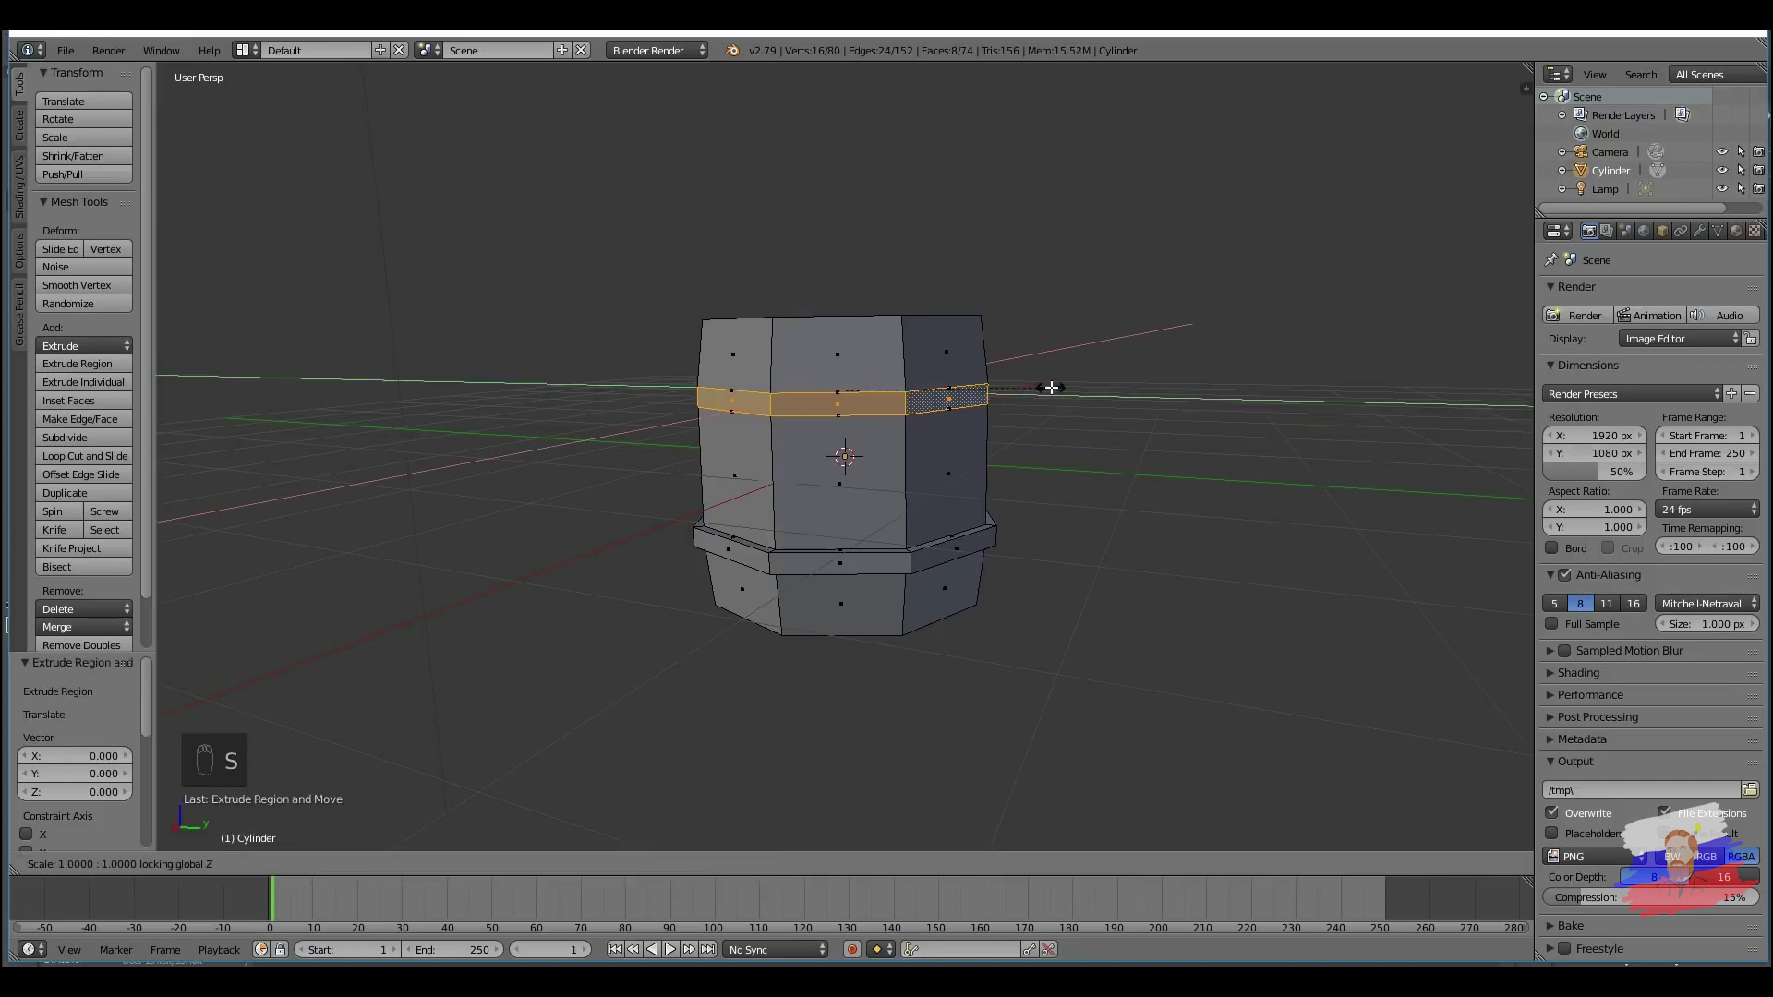
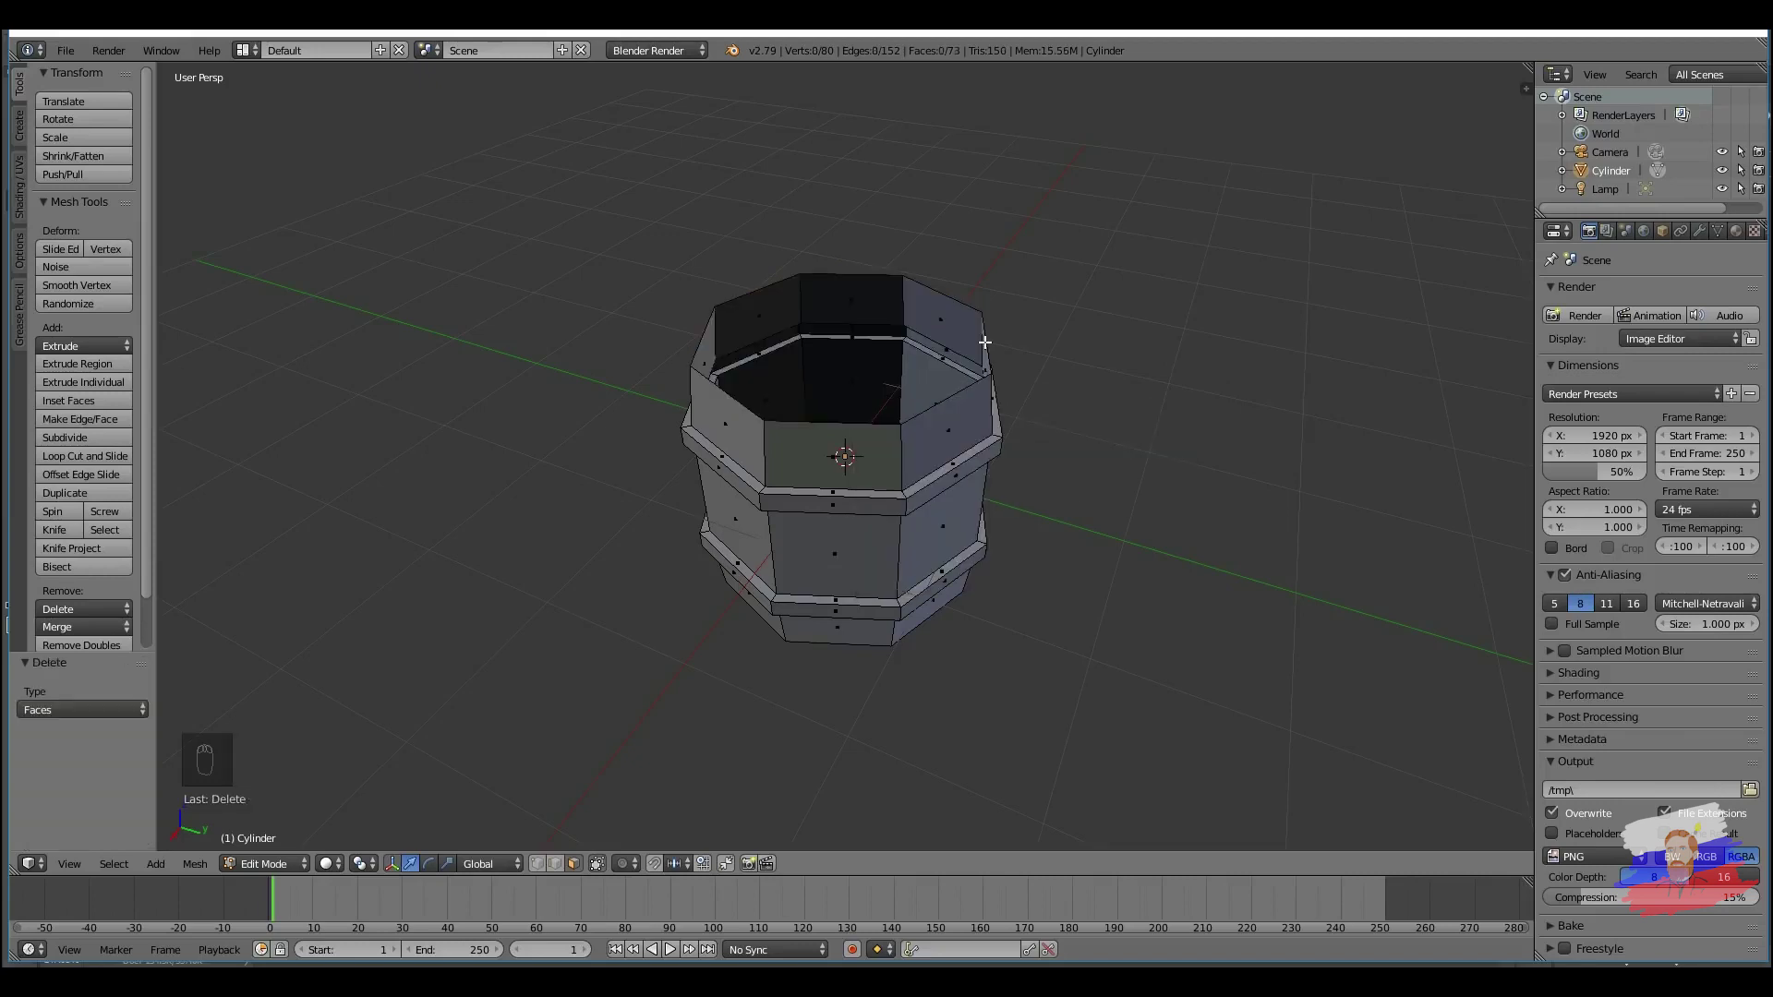
Step: Fill the open barrel top in edge mode, then scale the top faces inward to form an inset lid
key("ctrl+Tab")
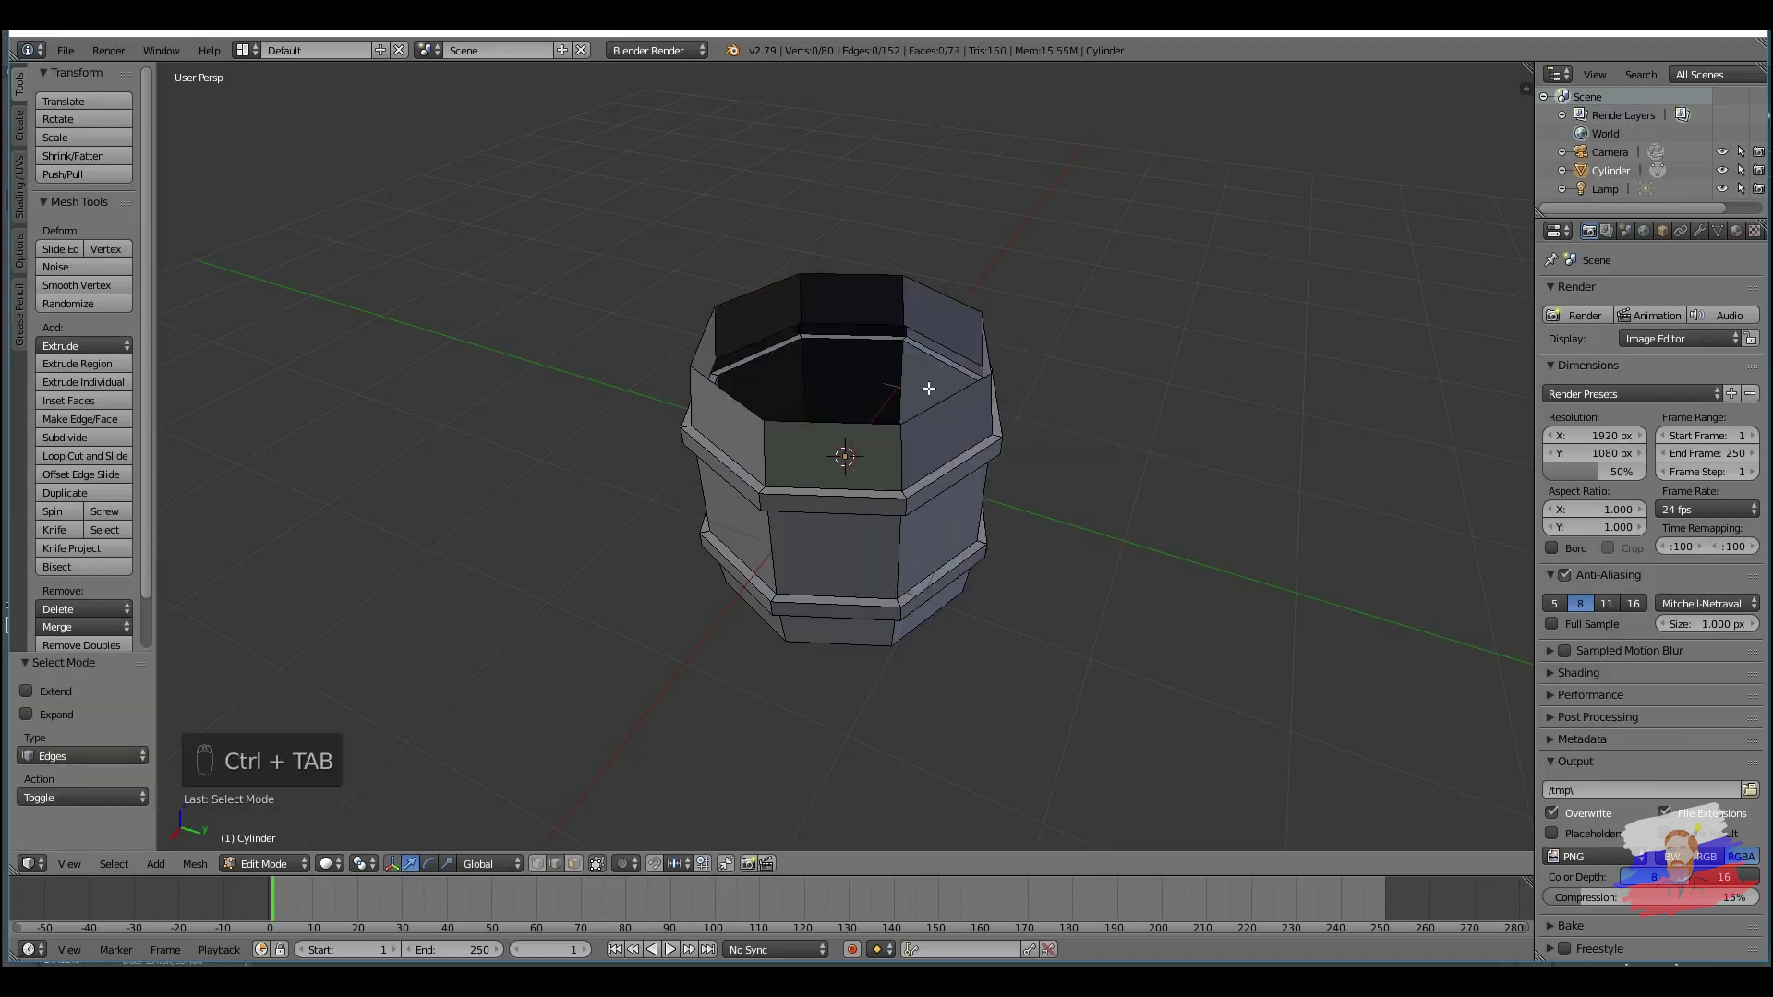
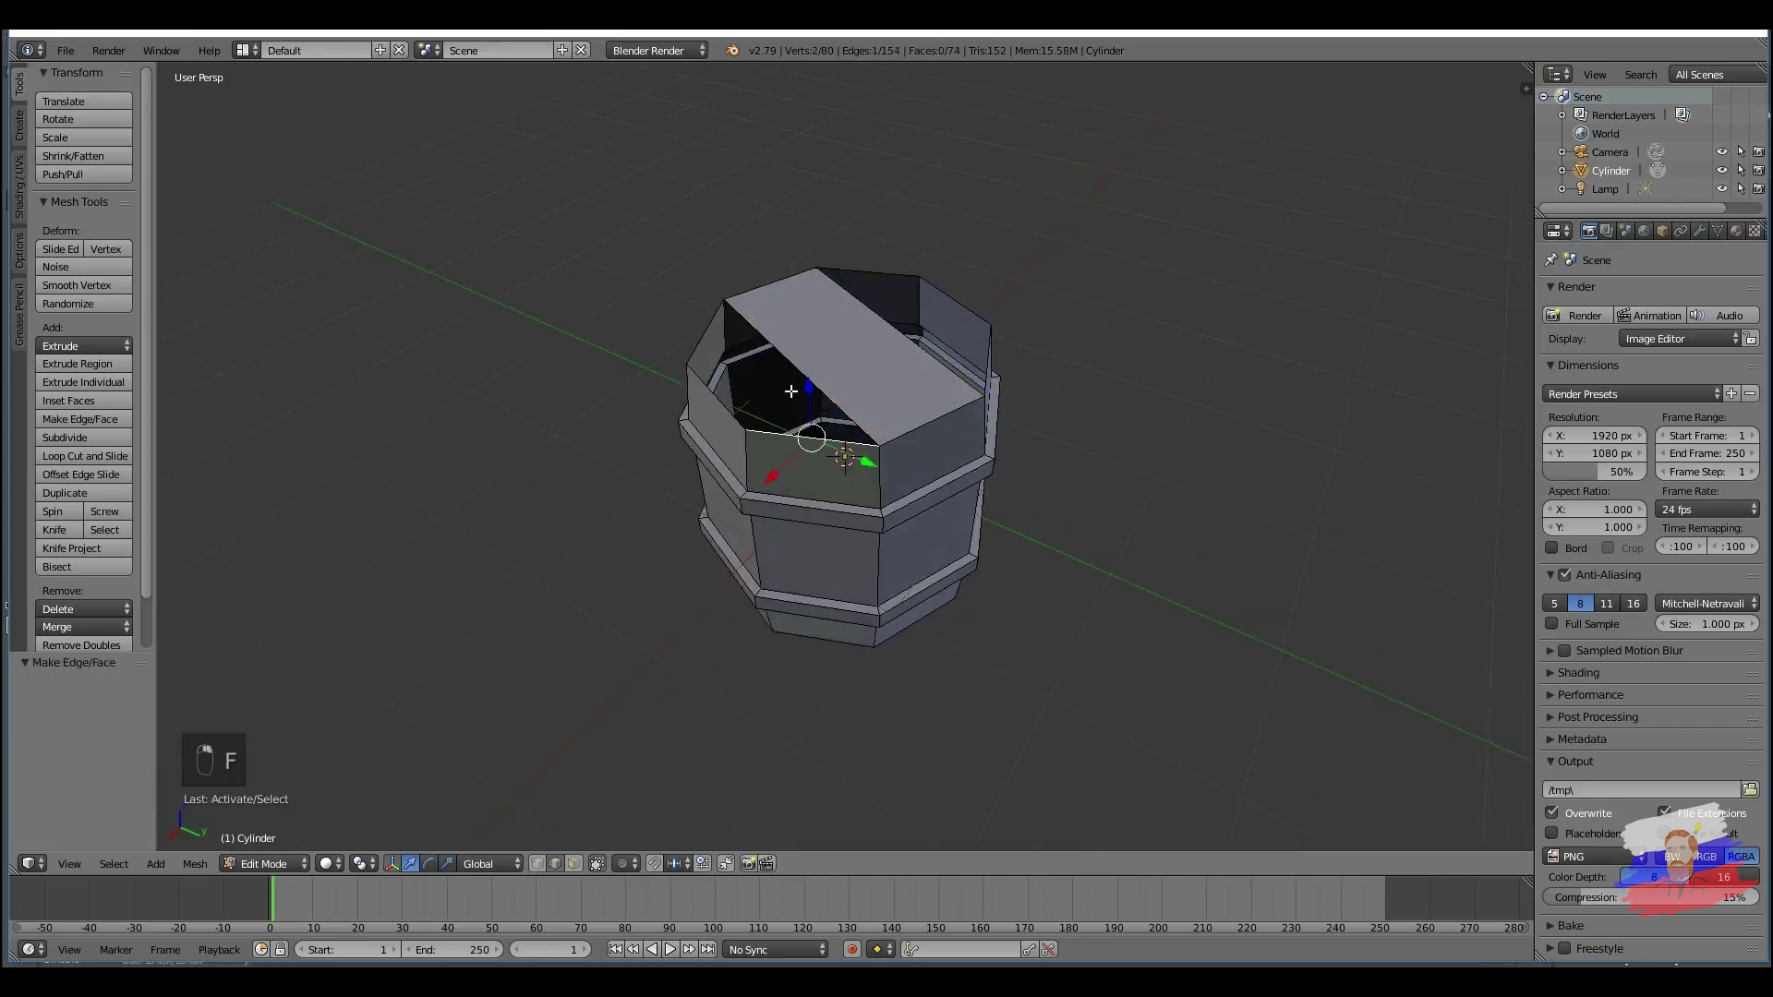
key("f")
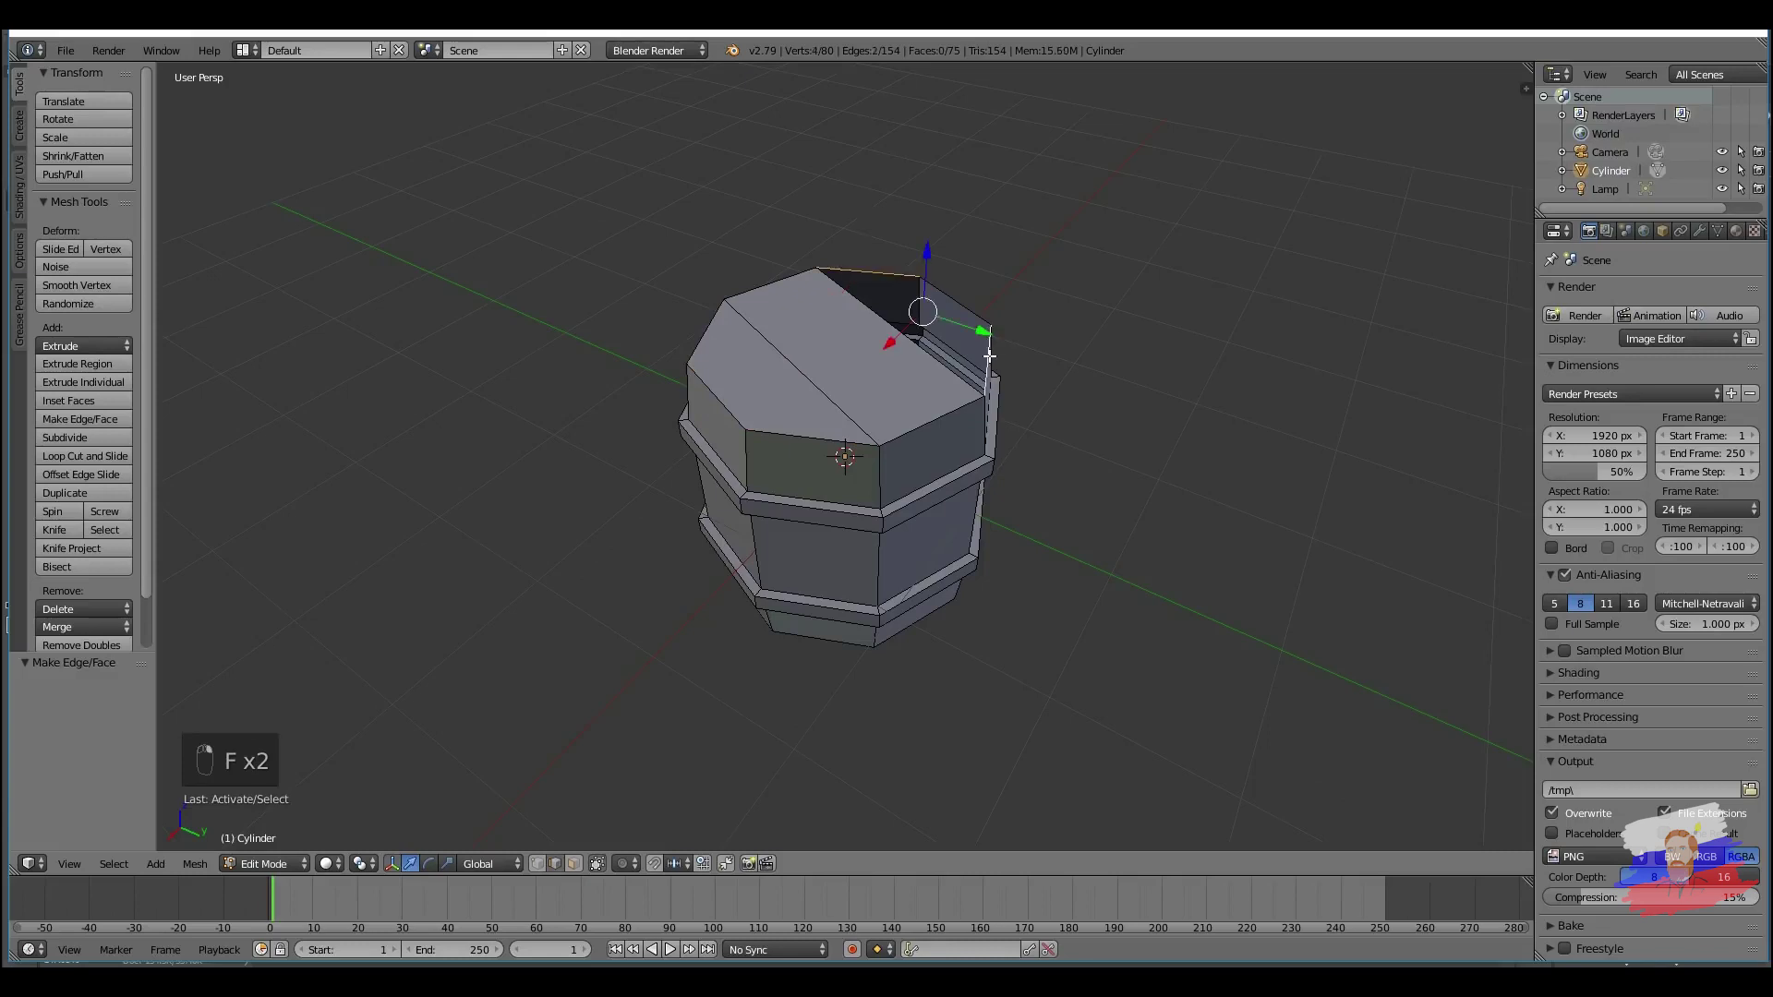
key("f")
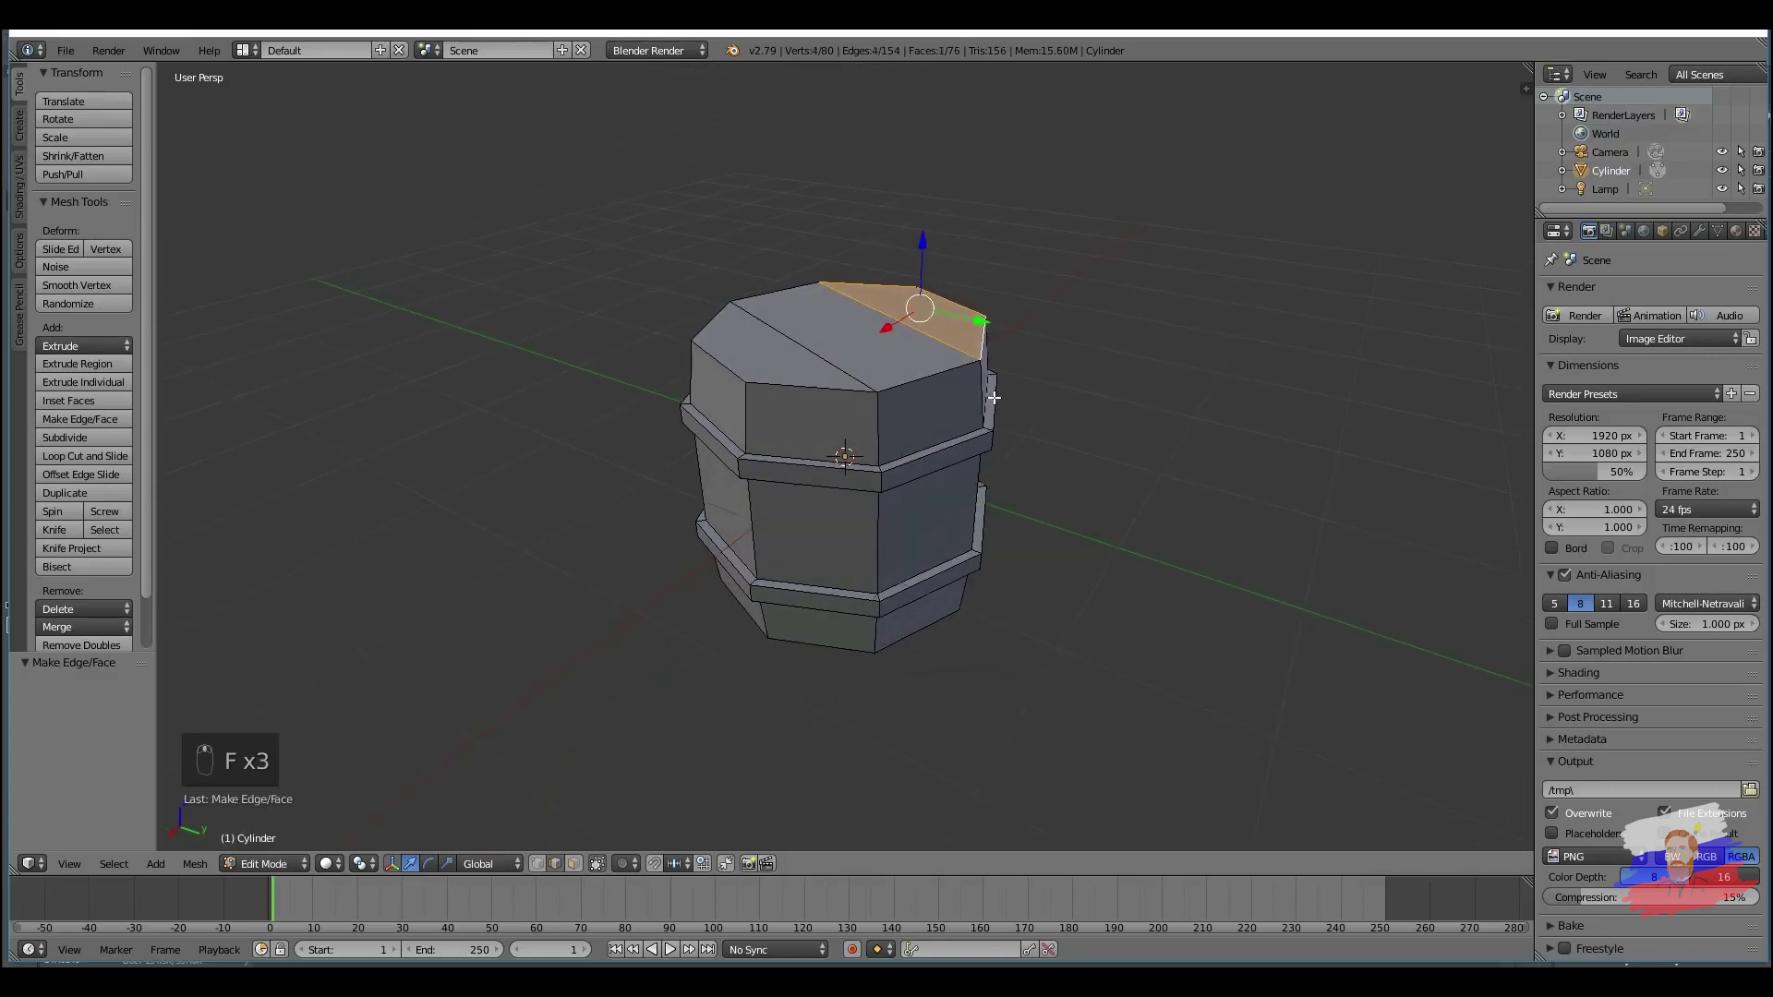
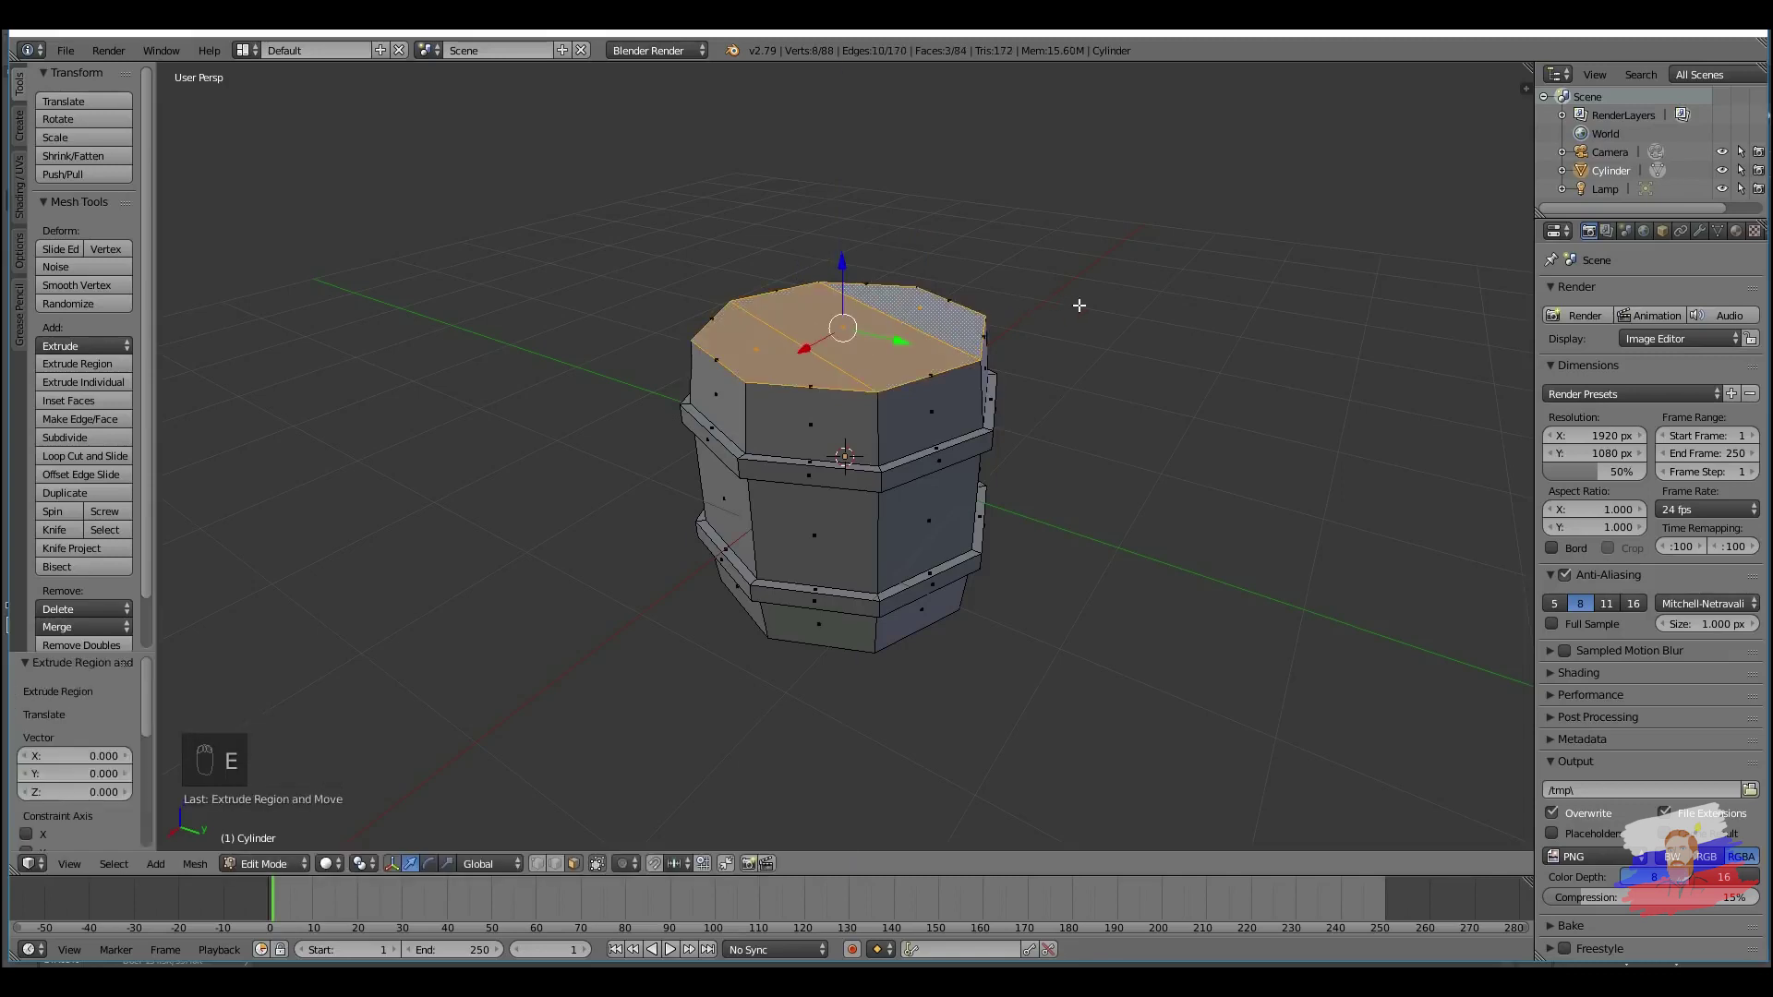
key("s")
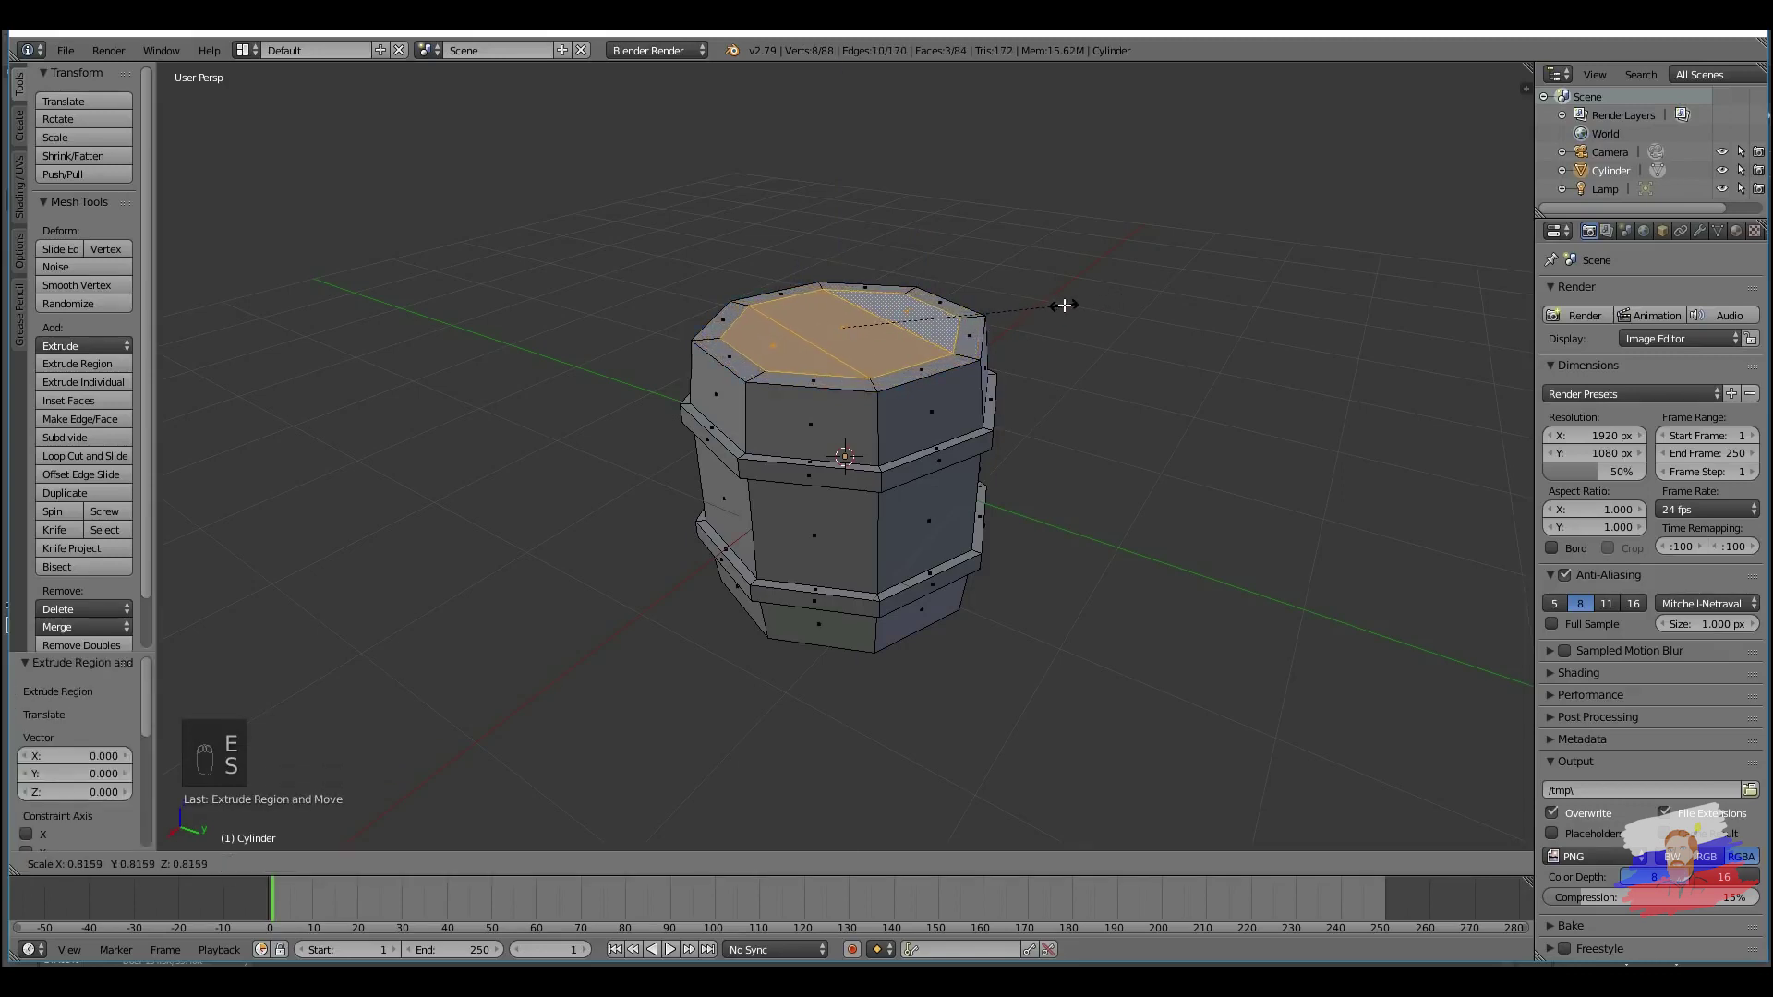
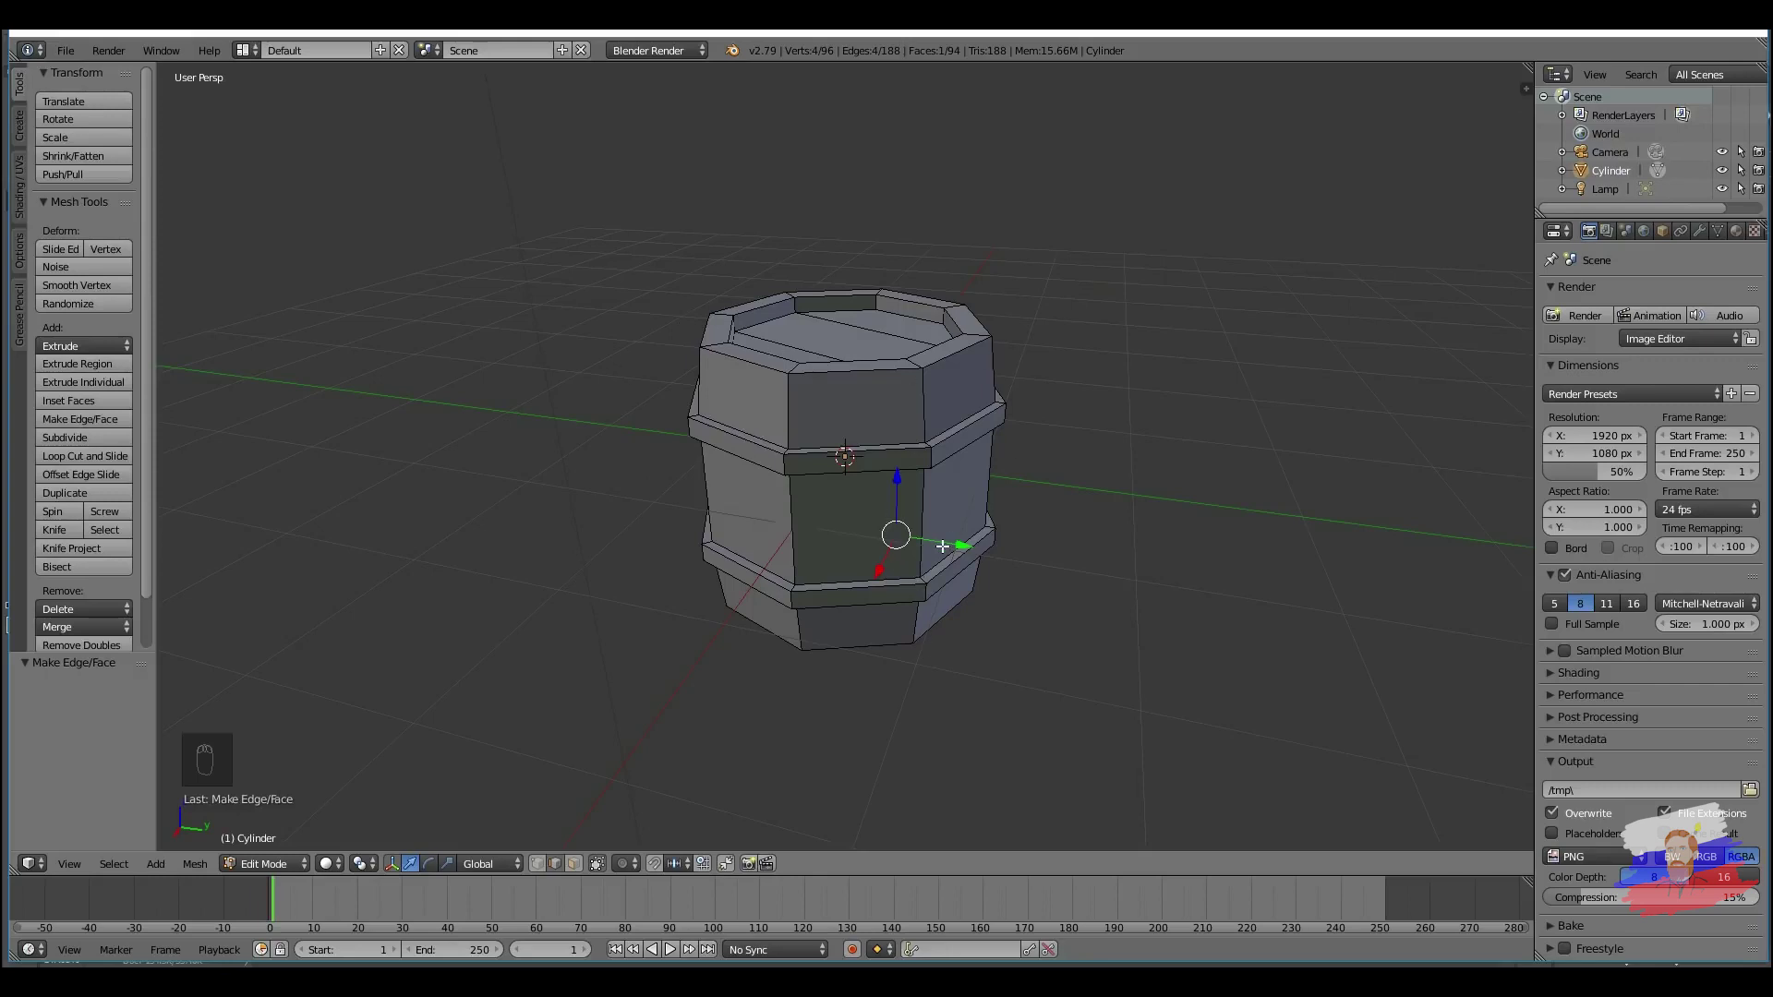
Step: Unwrap the whole selected barrel mesh with Smart UV Project
key("u")
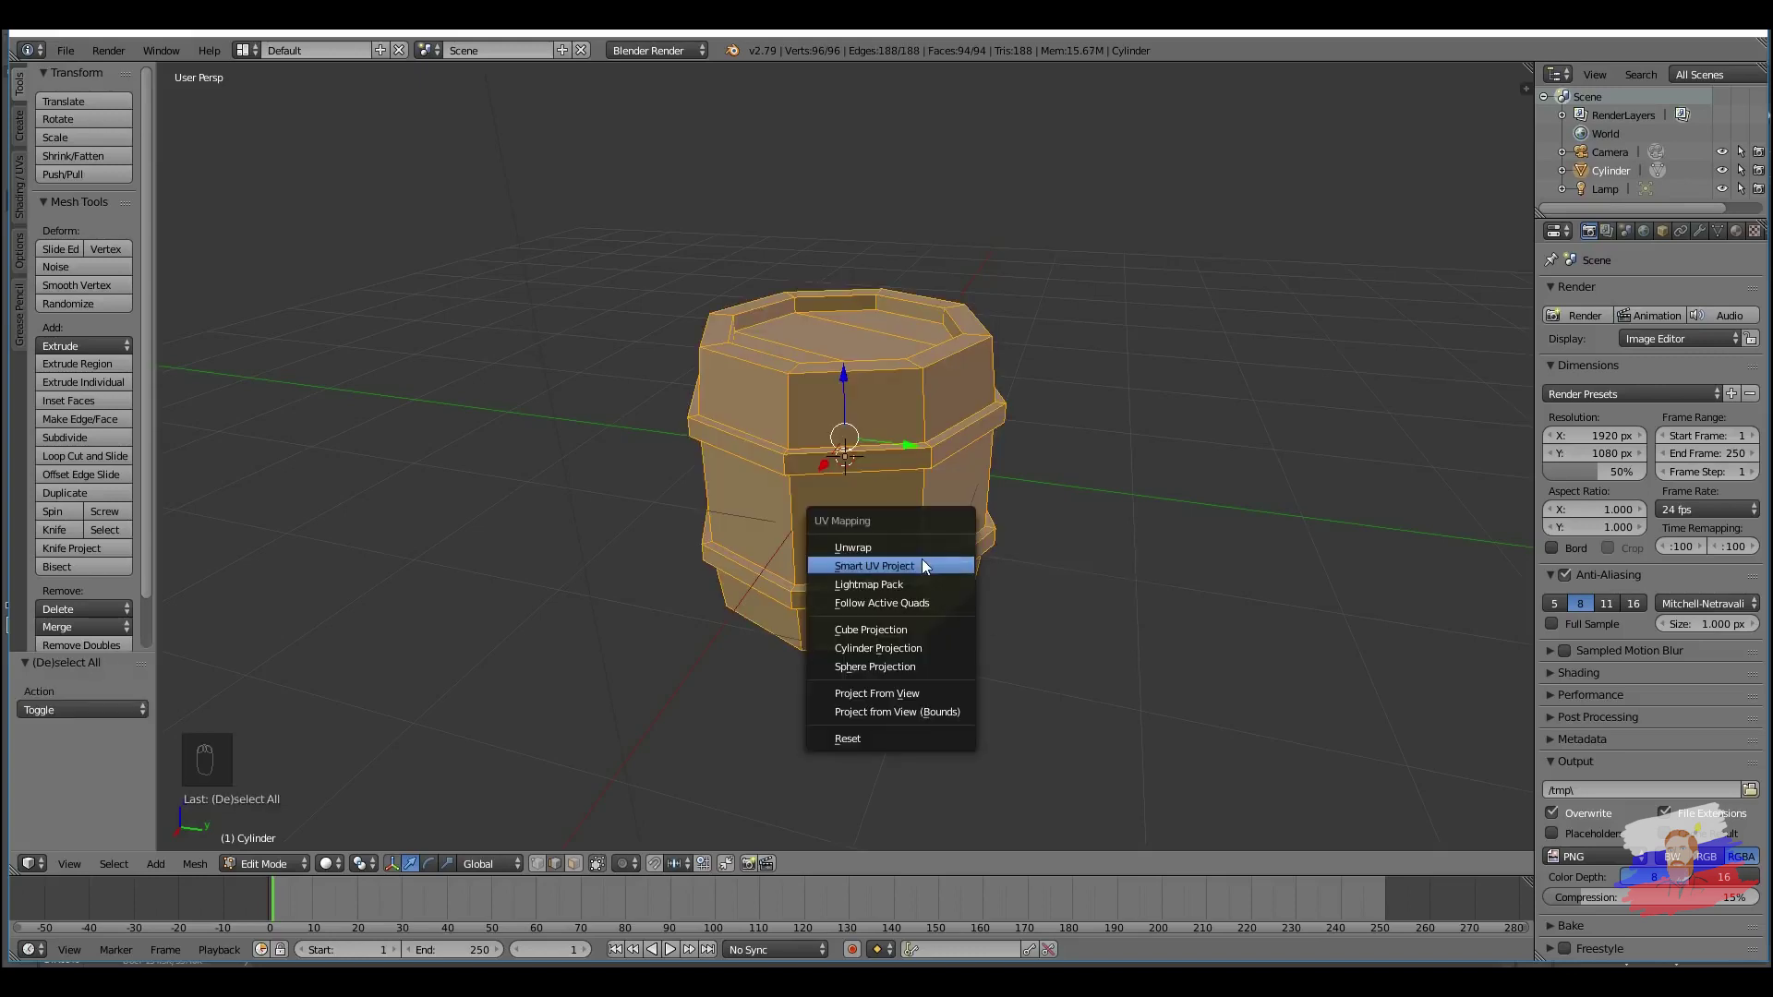
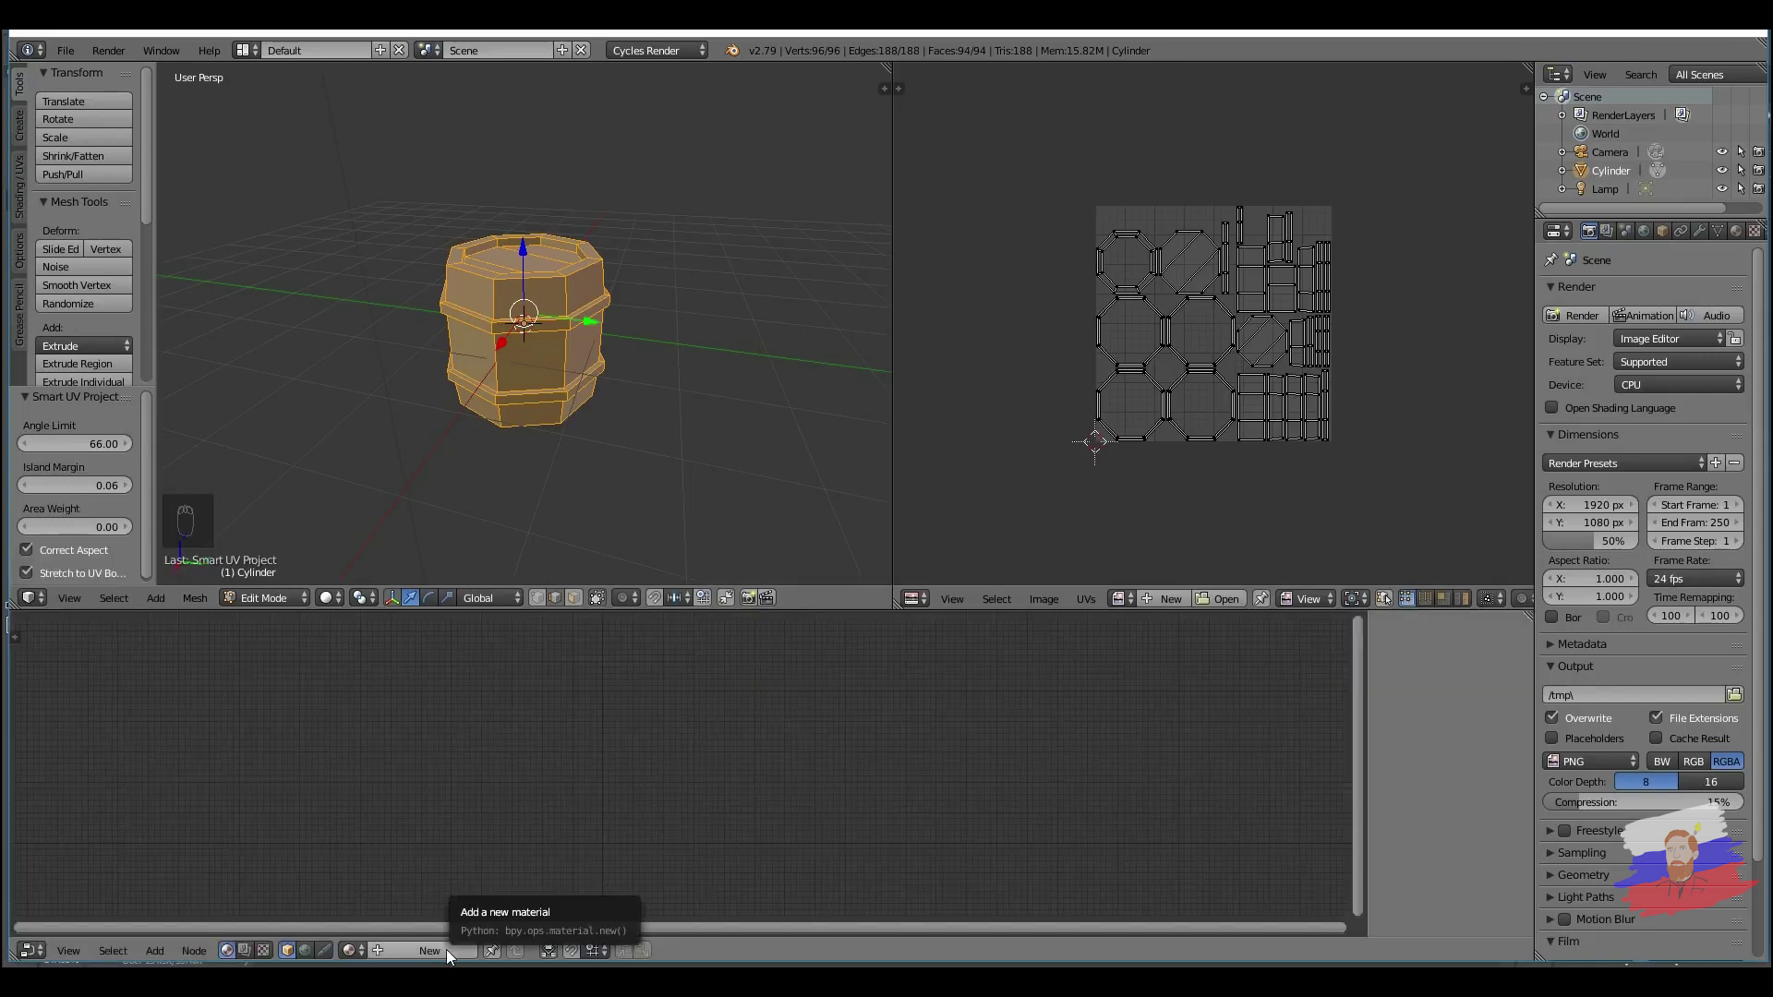
Step: Enlarge the UV editor and create a new 1024×1024 image, renaming it 'barrel colour 2'
left_click_drag(454, 956, 1302, 531)
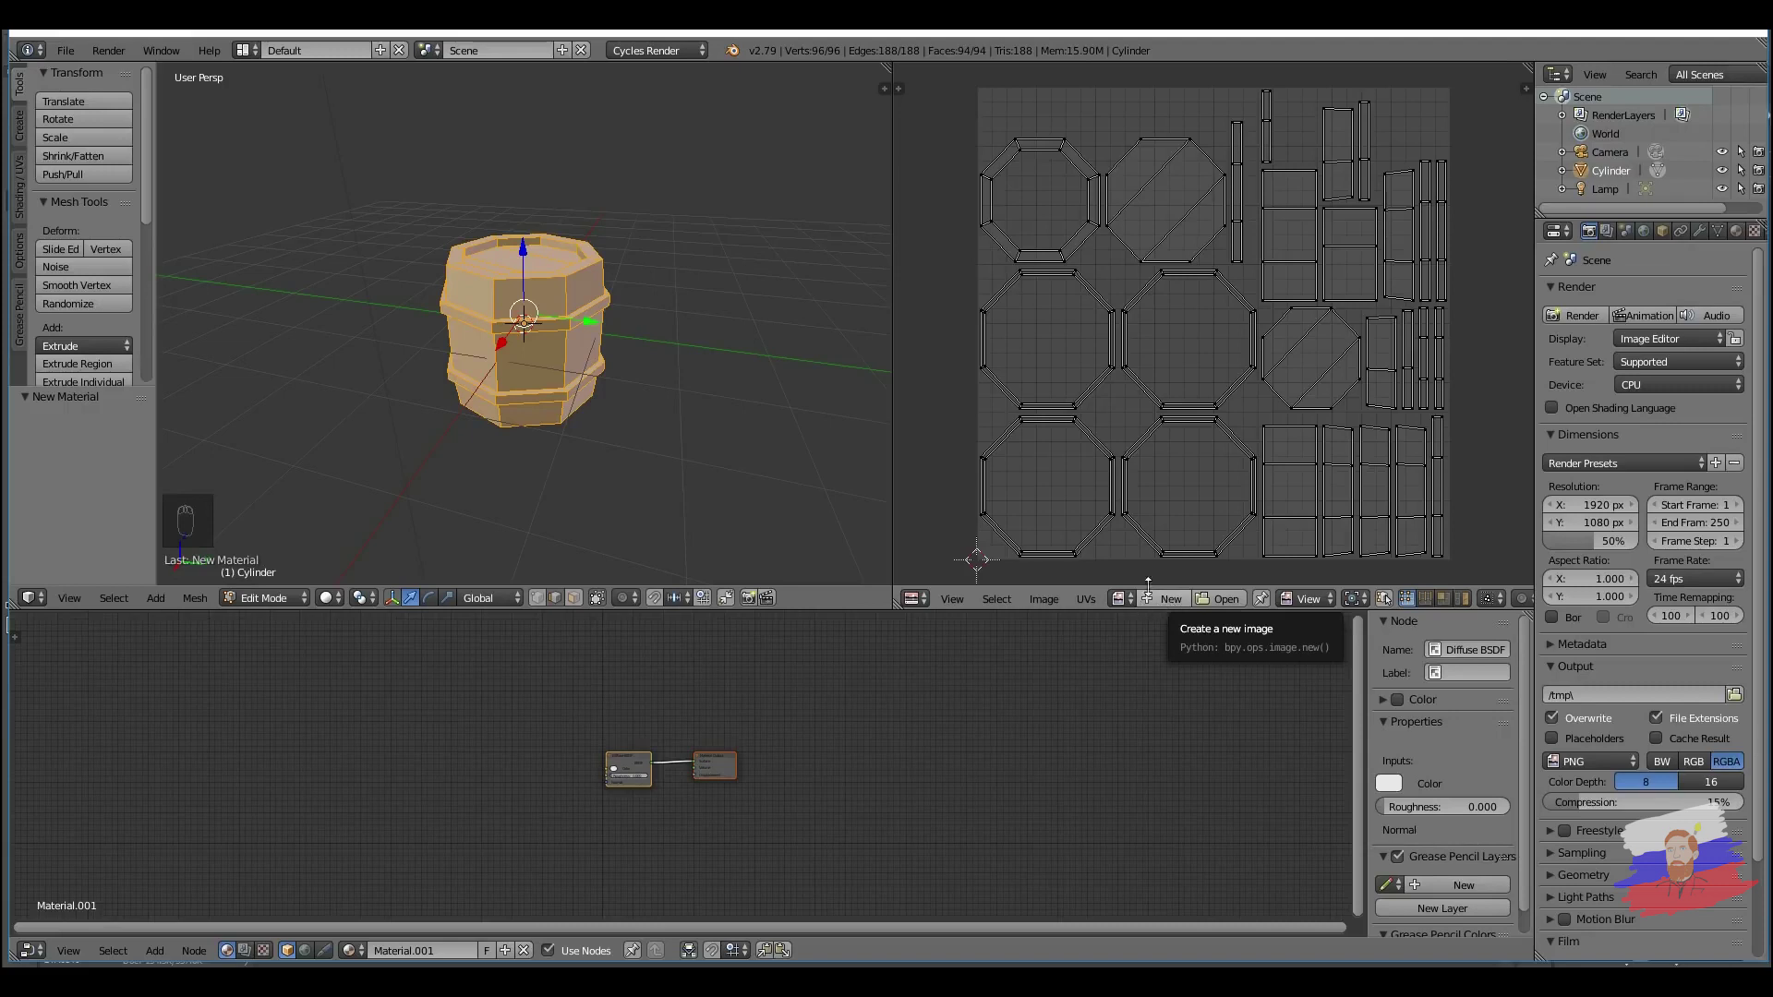
left_click(1166, 602)
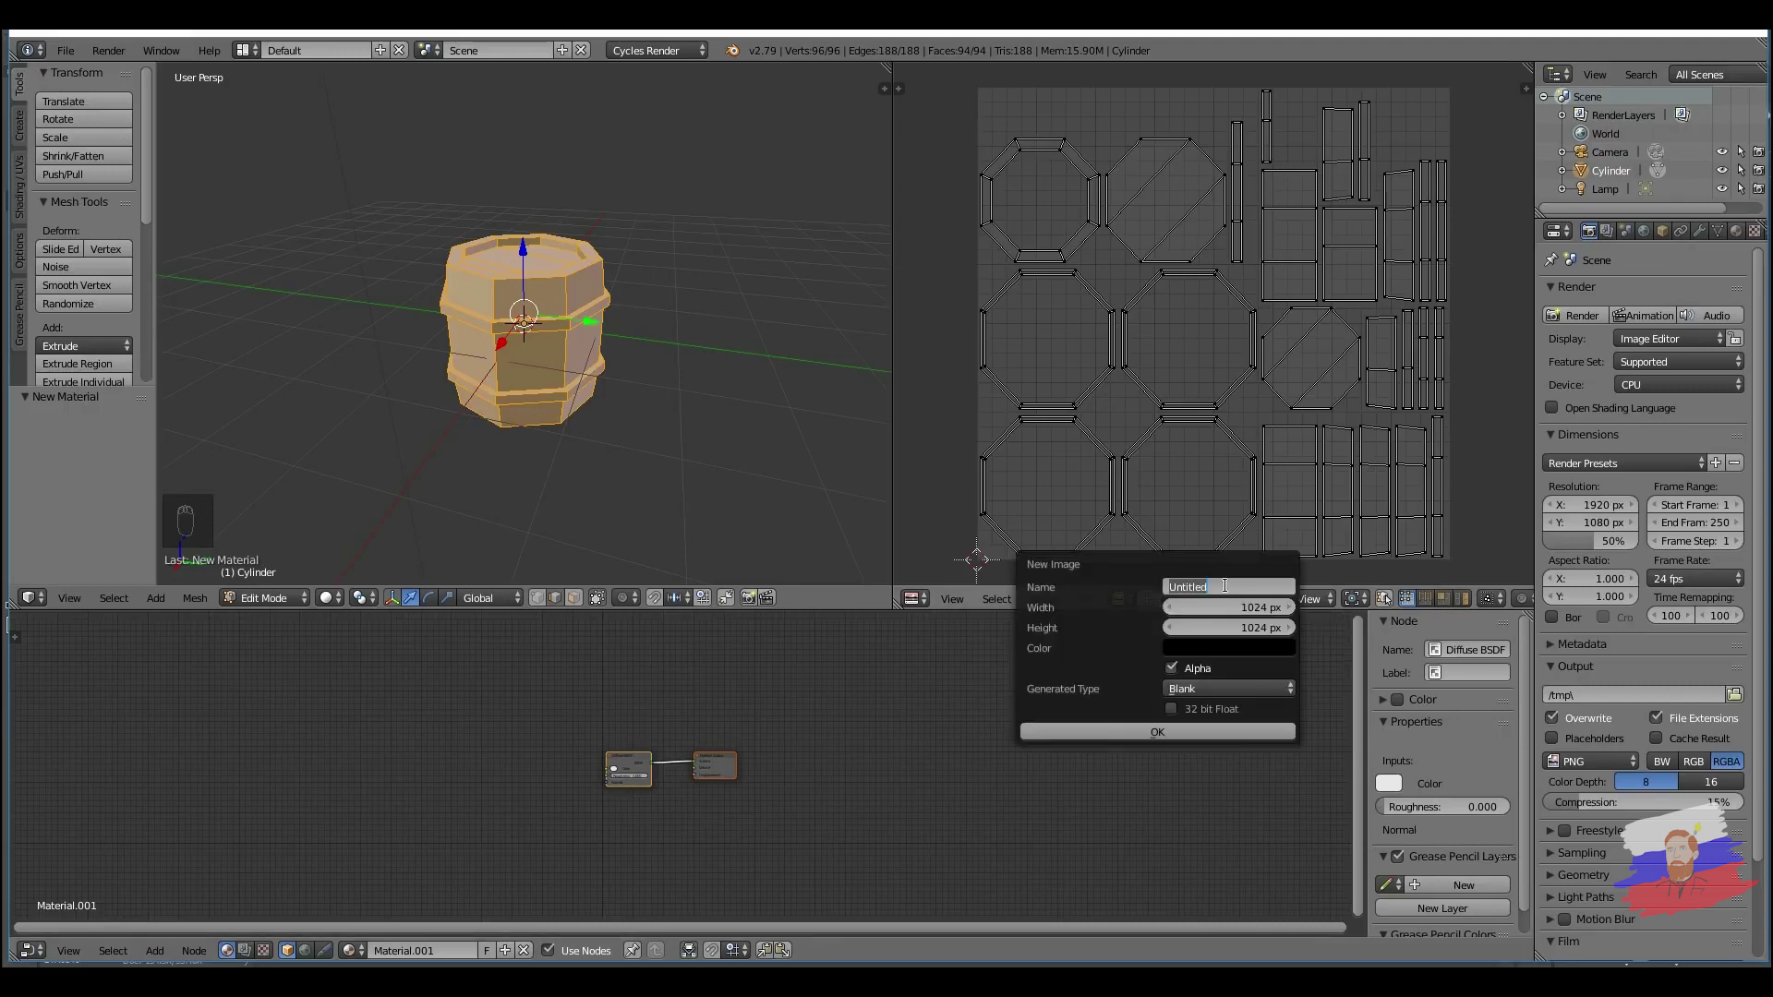
key("r")
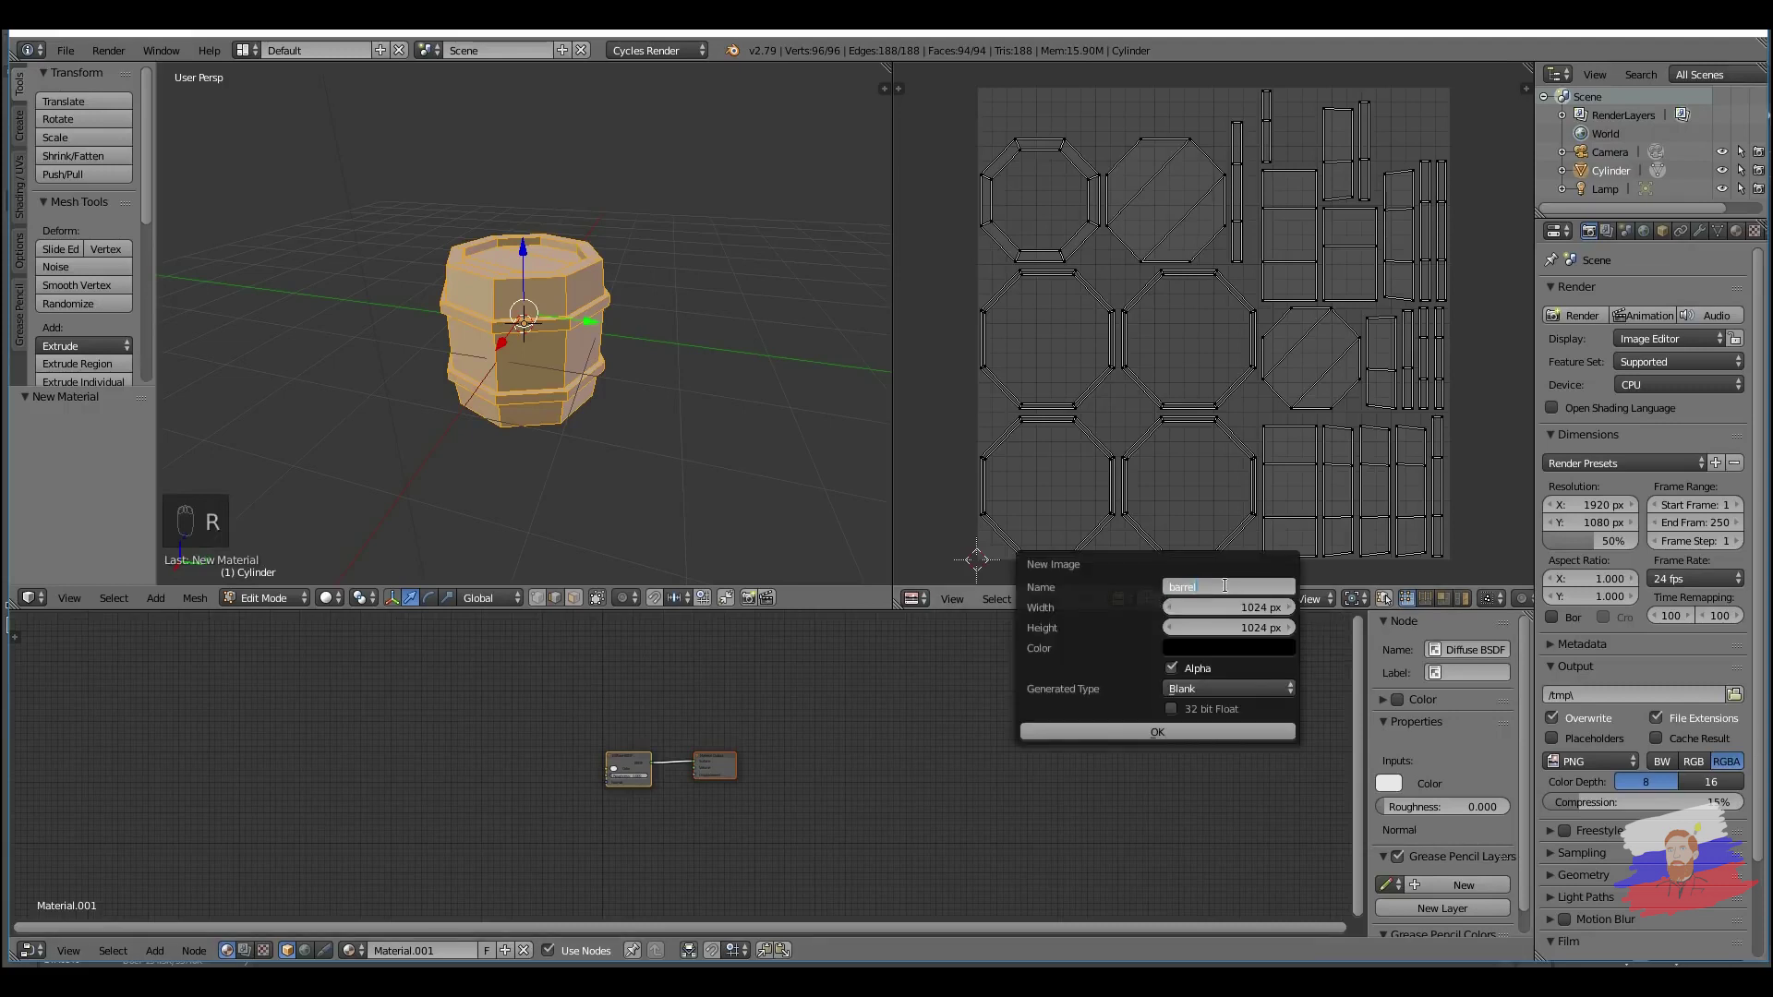
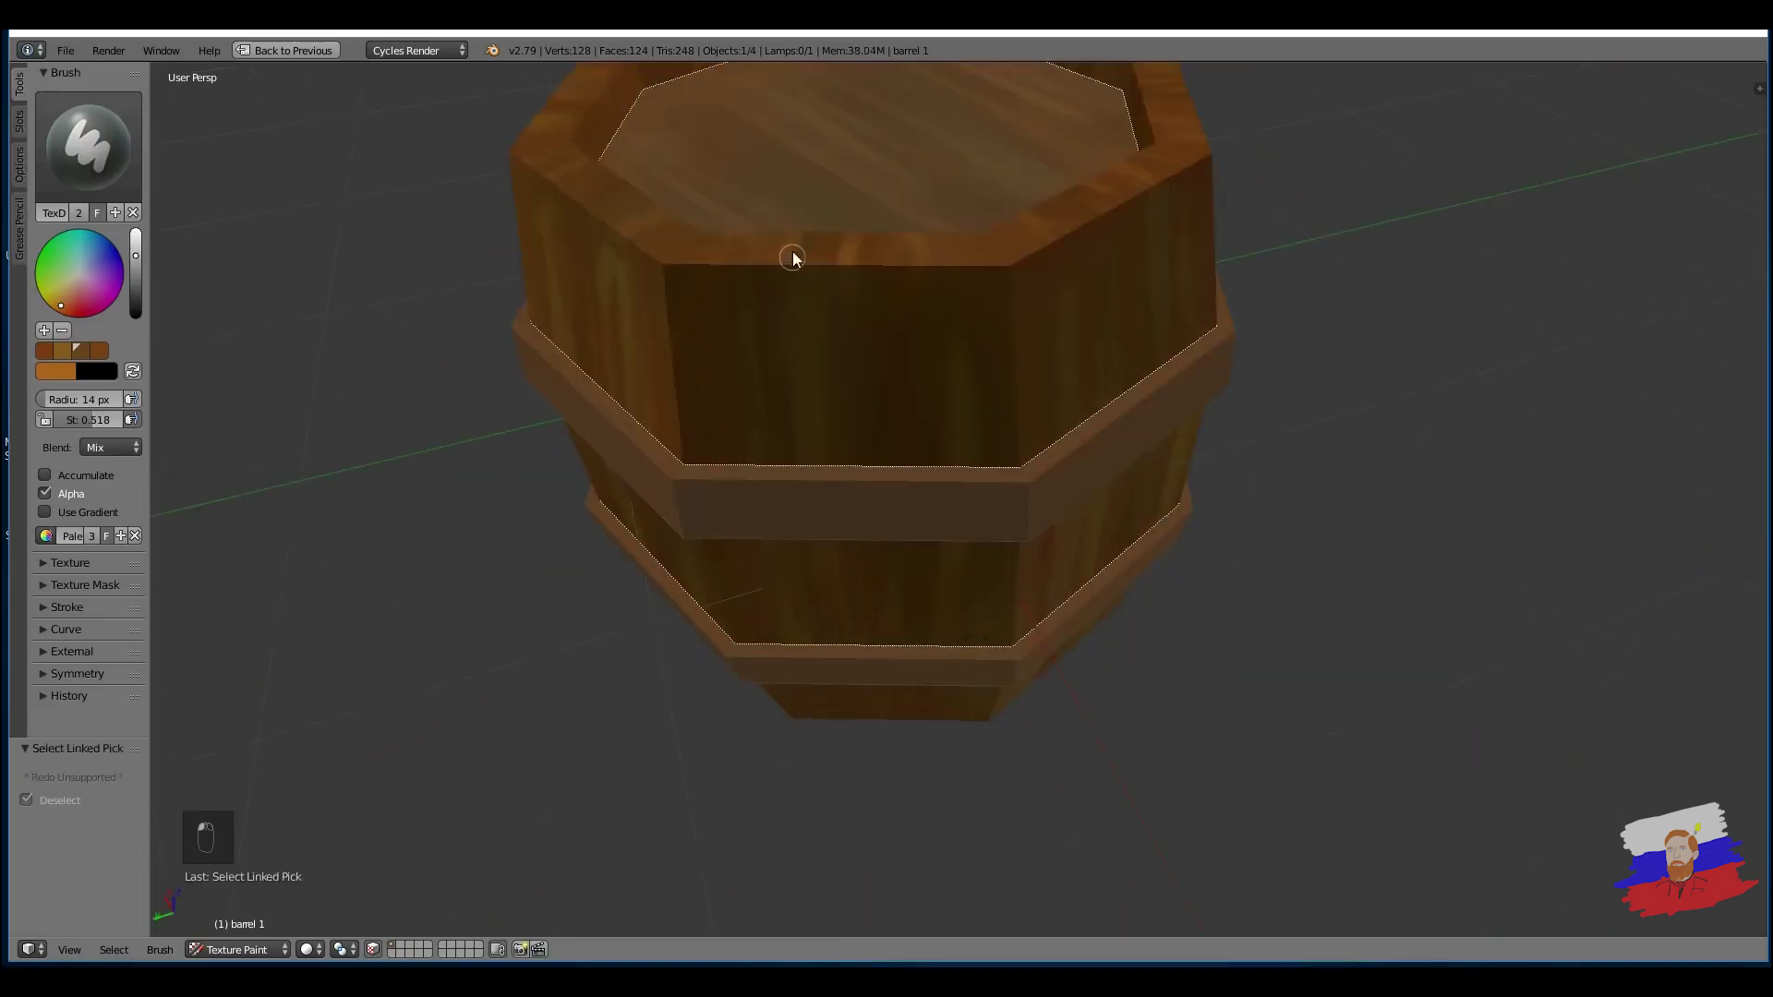
Step: Pick a pale lilac-blue in the brush colour wheel for the hoop bands
left_click(985, 354)
middle_click(1042, 420)
left_click(150, 299)
left_click_drag(147, 301, 126, 332)
left_click(146, 306)
left_click_drag(71, 313, 88, 291)
Step: Paint the pale blue over the lower hoop band, orbiting around the barrel to cover it
key("s")
left_click_drag(937, 506, 896, 333)
left_click_drag(896, 333, 883, 297)
middle_click(883, 297)
key("s")
left_click(899, 298)
middle_click(907, 615)
left_click(924, 420)
middle_click(884, 332)
left_click(924, 578)
left_click_drag(929, 762, 991, 562)
Step: Paint the upper hoop band, undoing a stray stroke and repainting it cleanly
key("l")
left_click_drag(993, 512, 998, 248)
left_click_drag(998, 248, 756, 364)
key("ctrl+z")
left_click_drag(859, 422, 1147, 547)
left_click_drag(1147, 547, 989, 489)
Step: Save the work and maximise the viewport to inspect the painted bands
key("ctrl+s")
key("ctrl+s")
key("shift+space")
left_click(787, 329)
key("shift+space")
key("a")
key("l")
key("l")
double_click(826, 602)
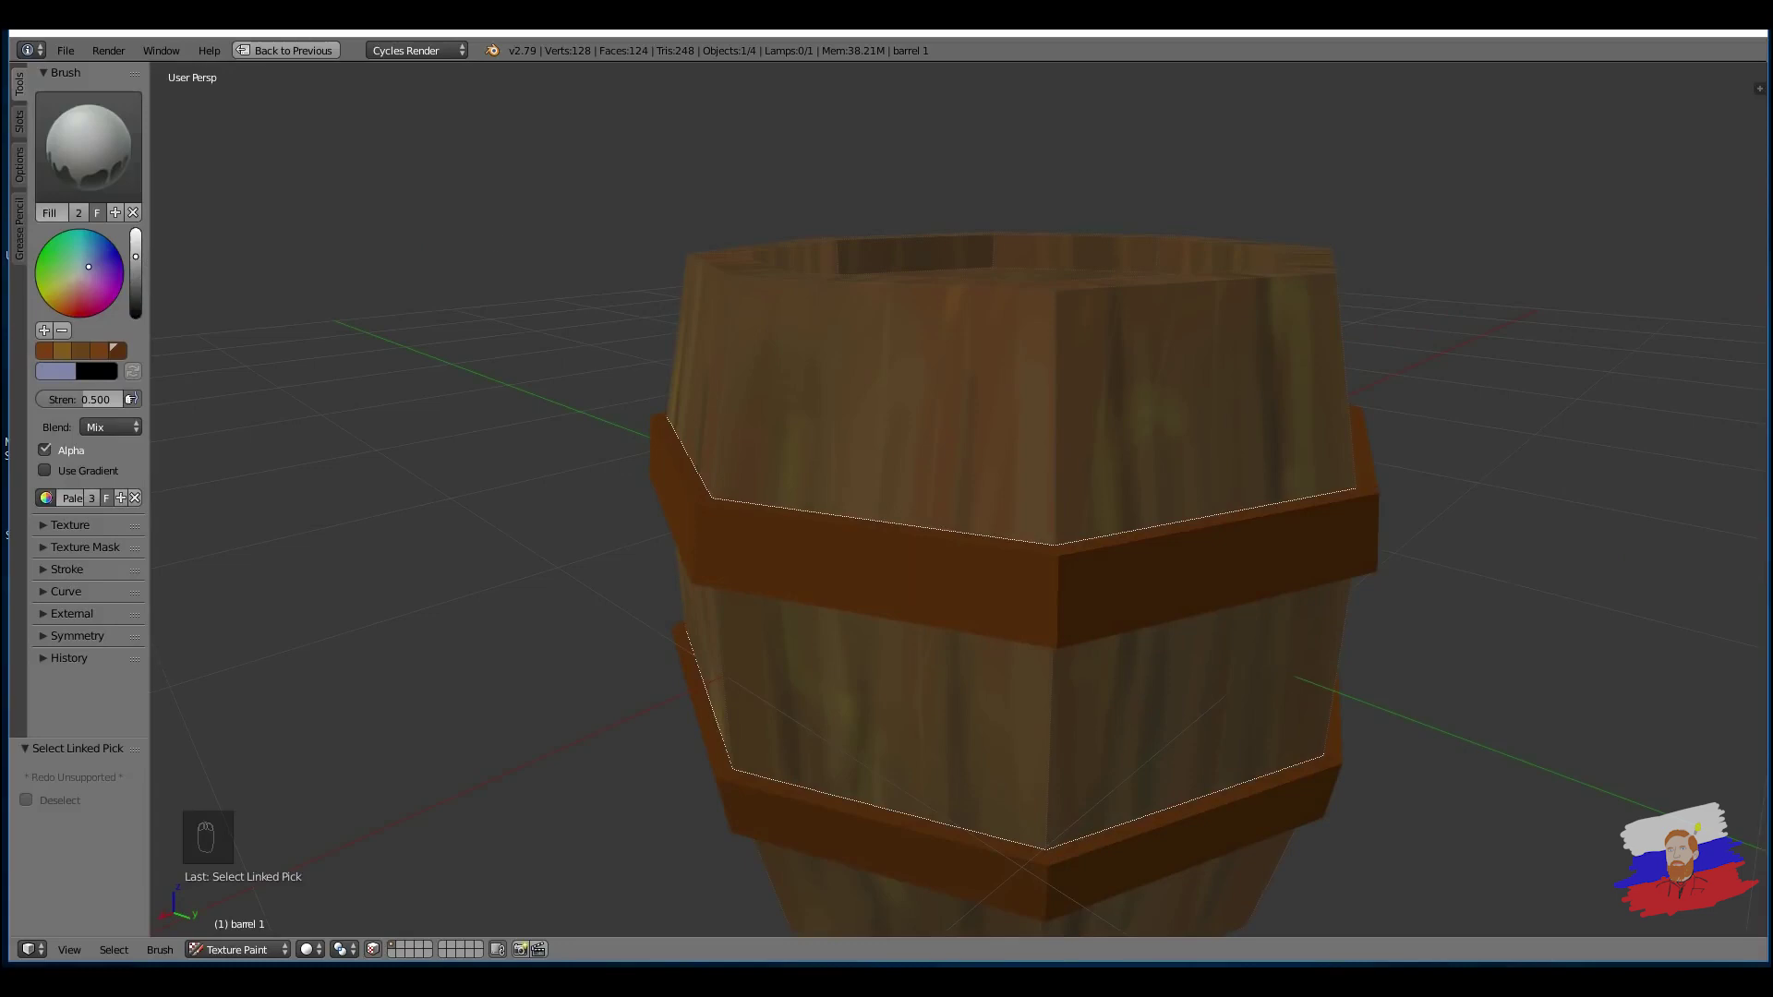